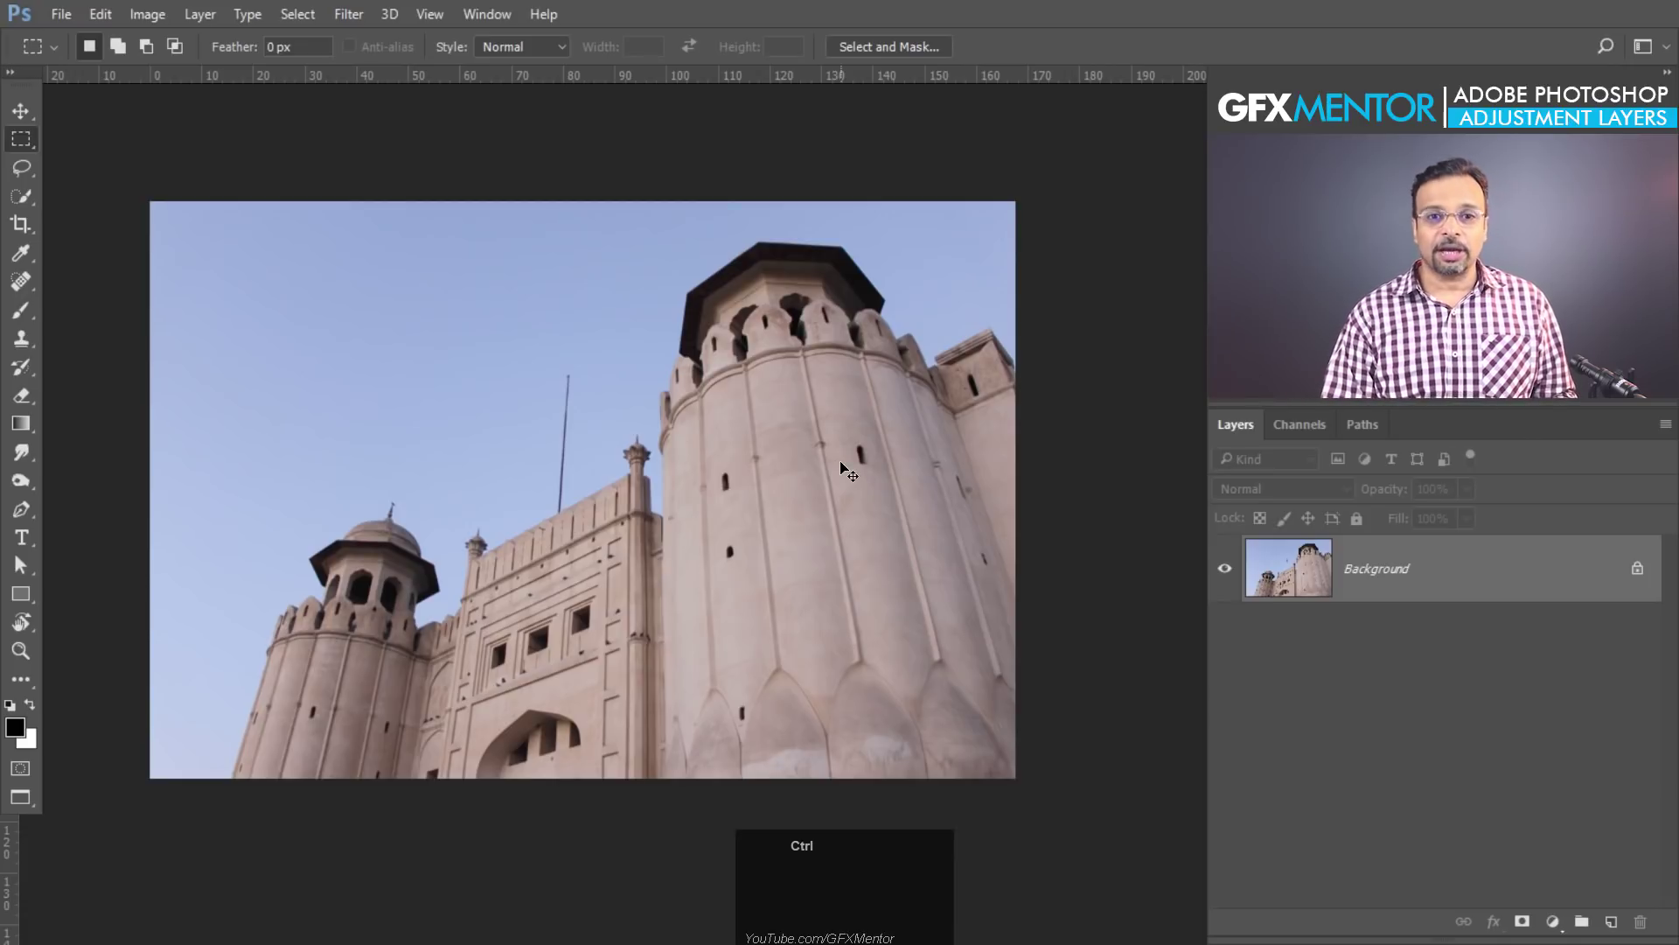
Duplicate the Background photo layer with Ctrl+J, then undo to leave only the original
{"action": "key", "text": "ctrl+j"}
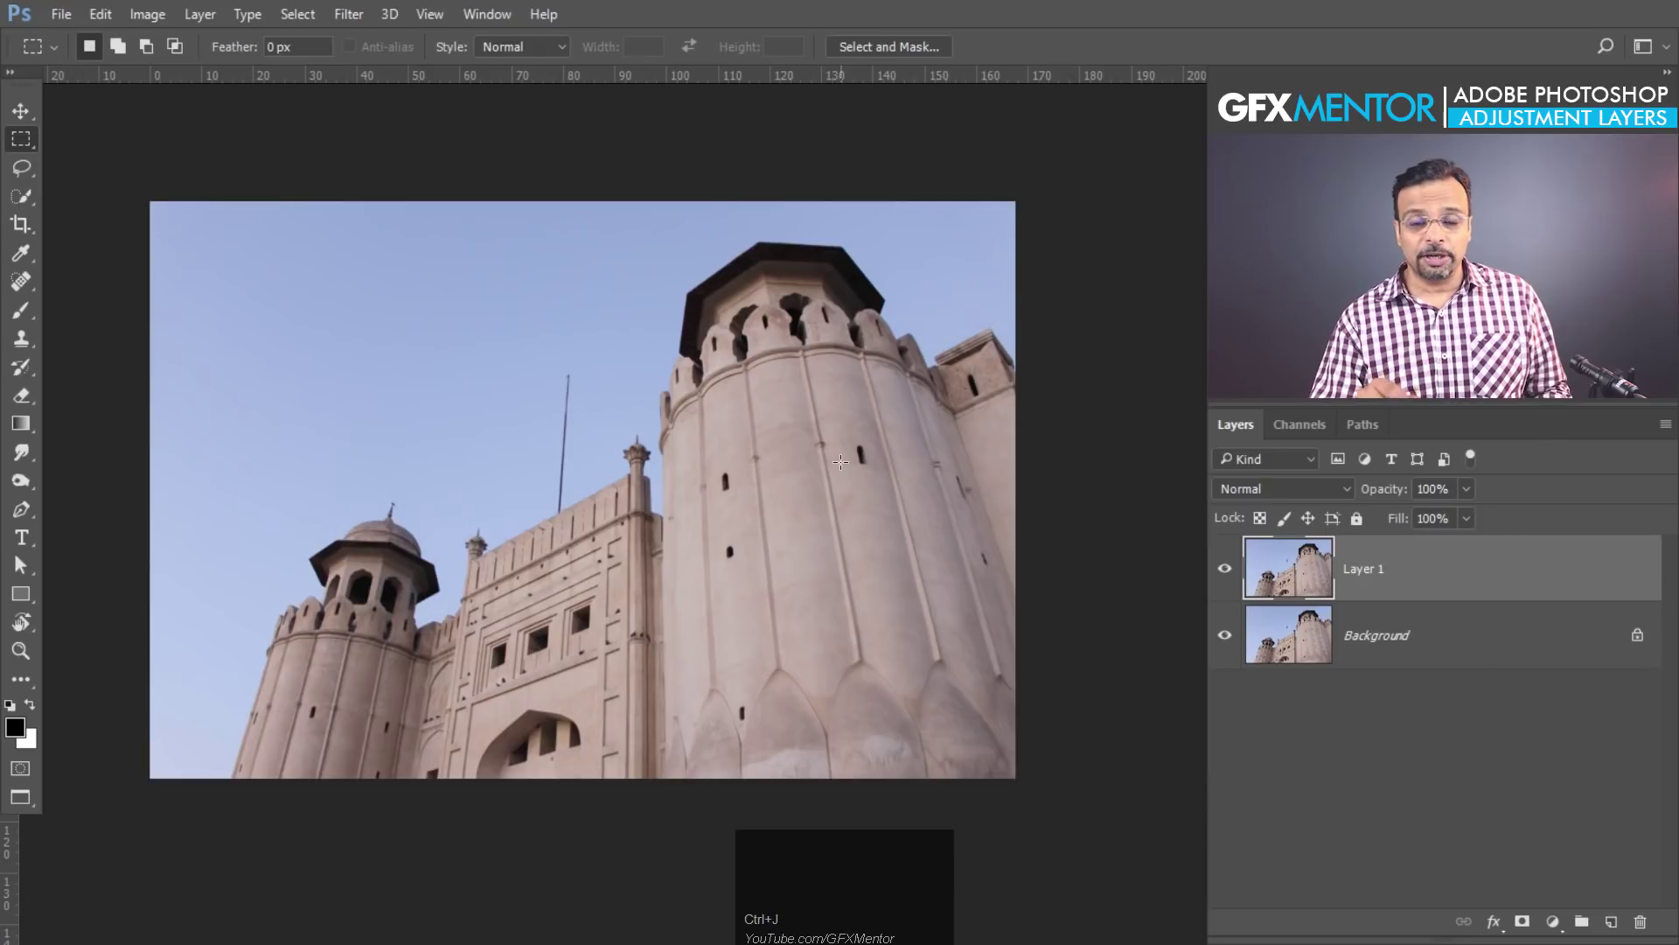
{"action": "key", "text": "ctrl+j"}
{"action": "key", "text": "ctrl+z"}
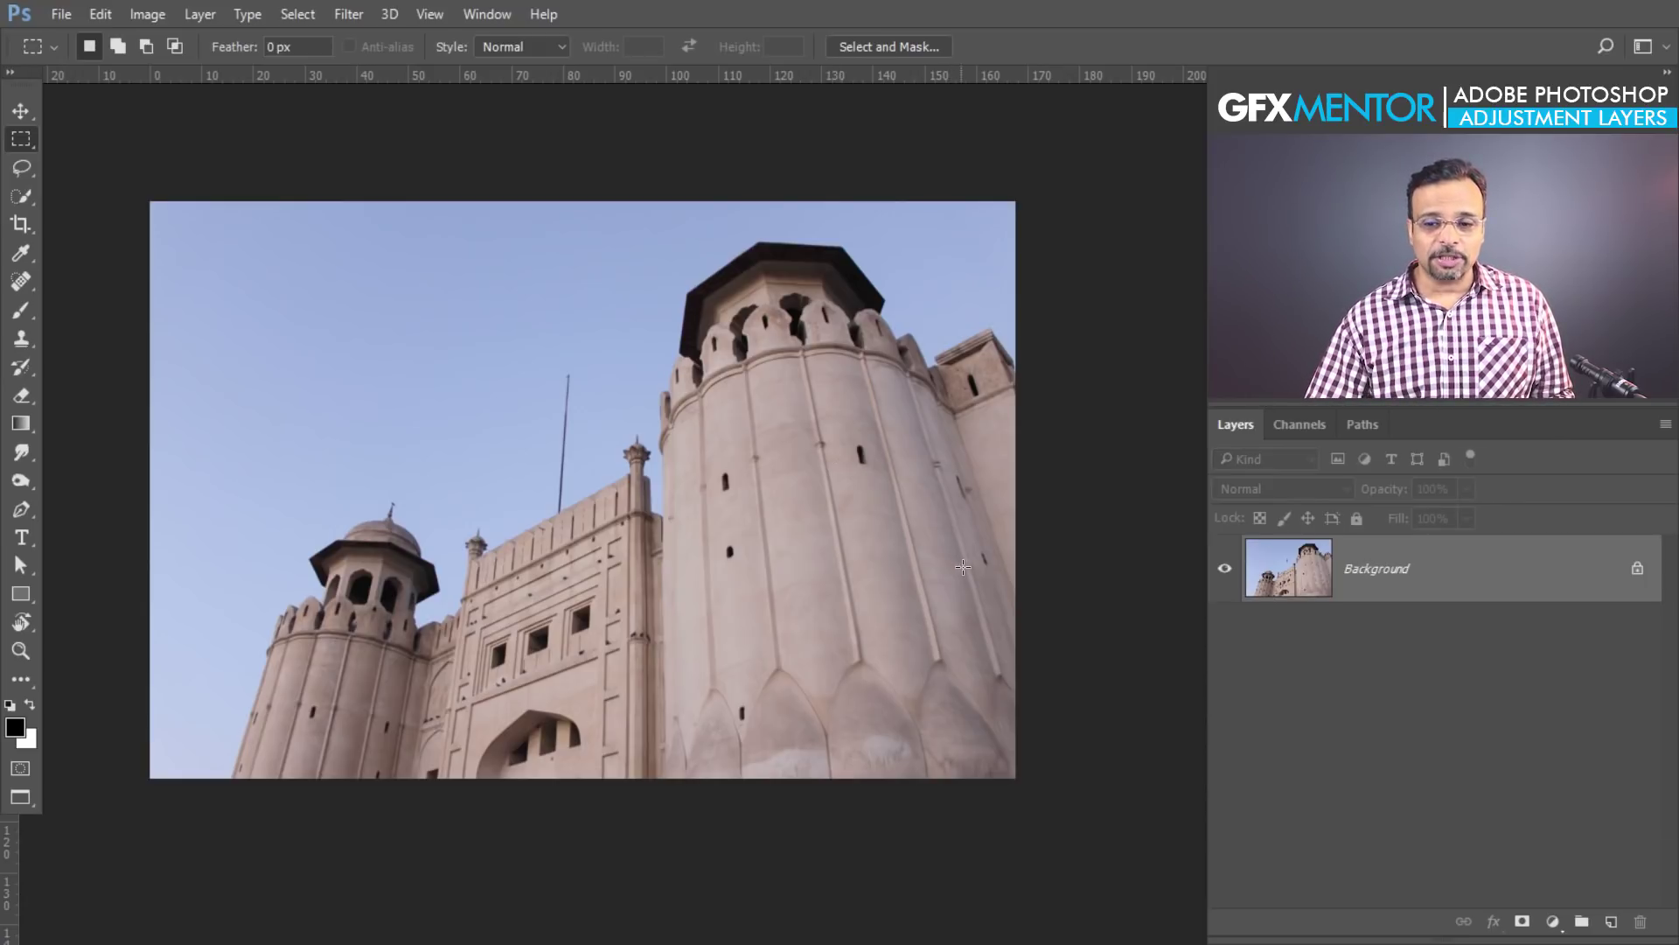
Add a Brightness/Contrast adjustment layer above the fort photo and raise its contrast to 50
{"action": "left_click", "coordinate": [1562, 930]}
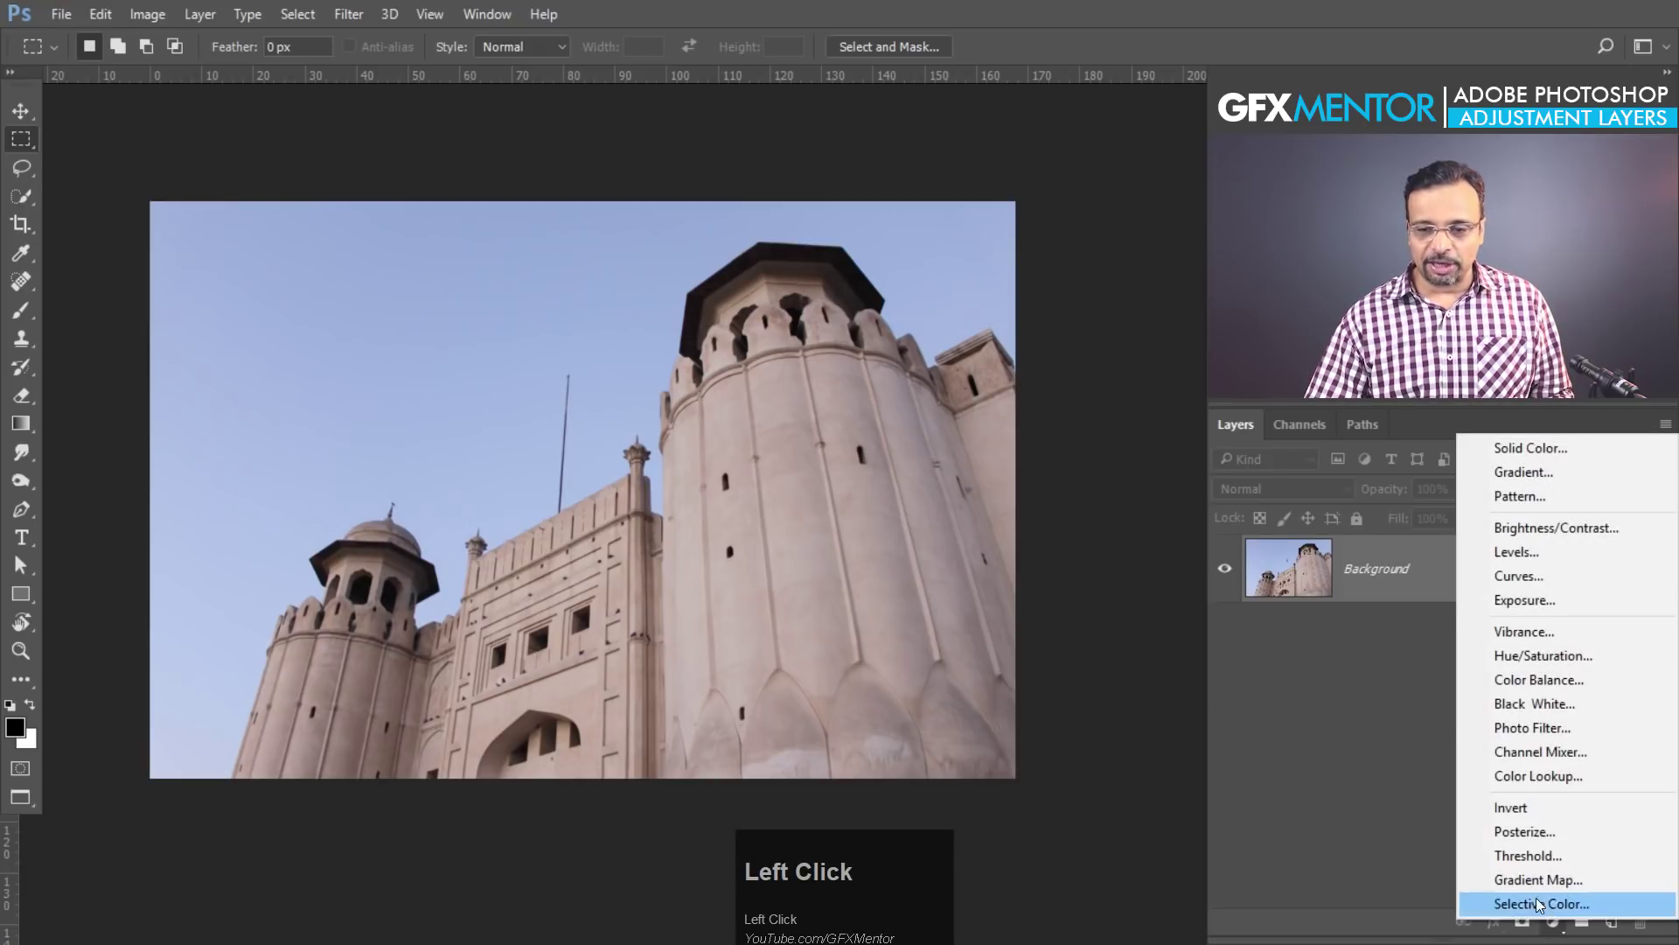
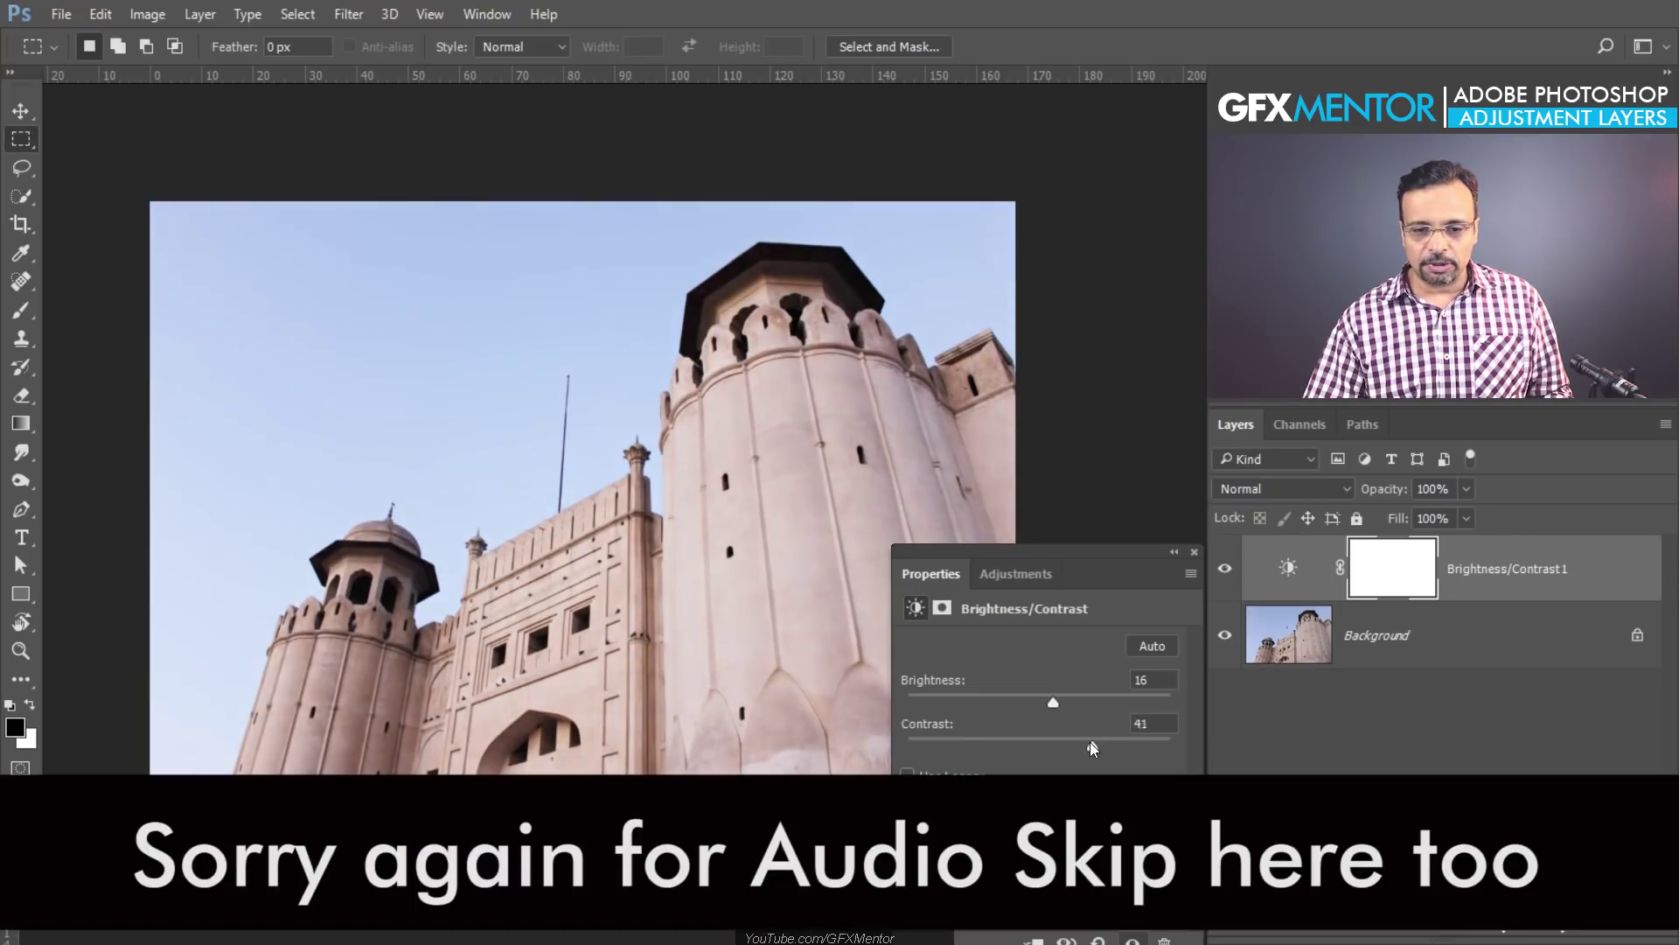
{"action": "left_click_drag", "start_coordinate": [1449, 622], "coordinate": [1456, 588]}
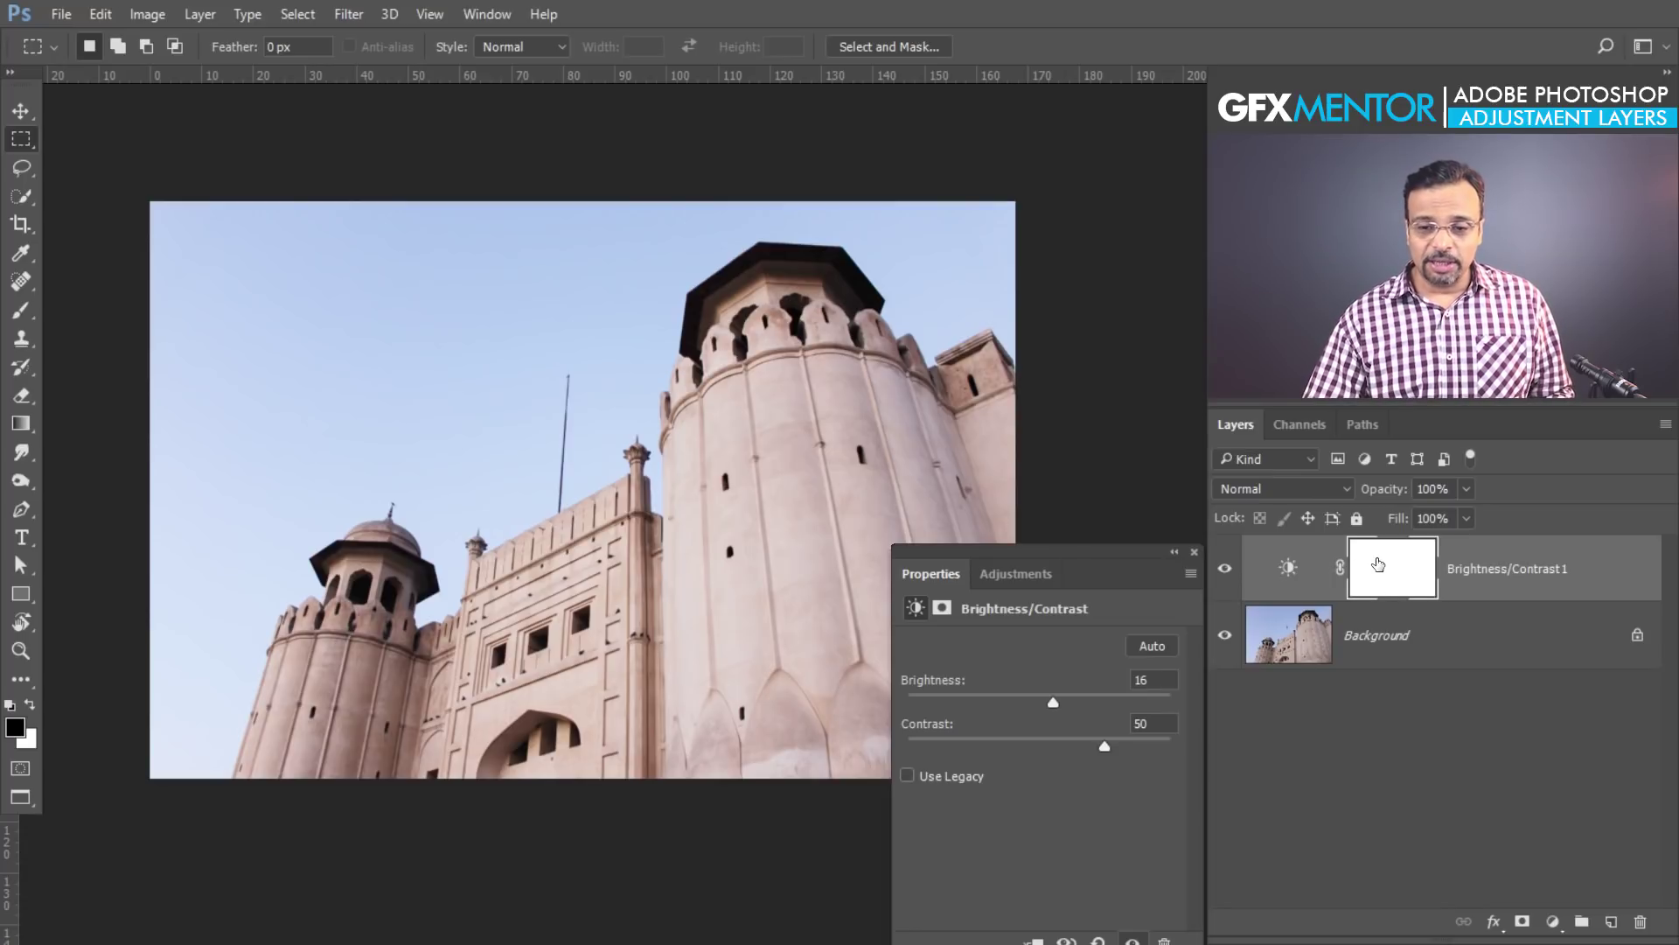
Target the Brightness/Contrast mask with the Brush tool, then close the Properties panel
{"action": "left_click", "coordinate": [1378, 566]}
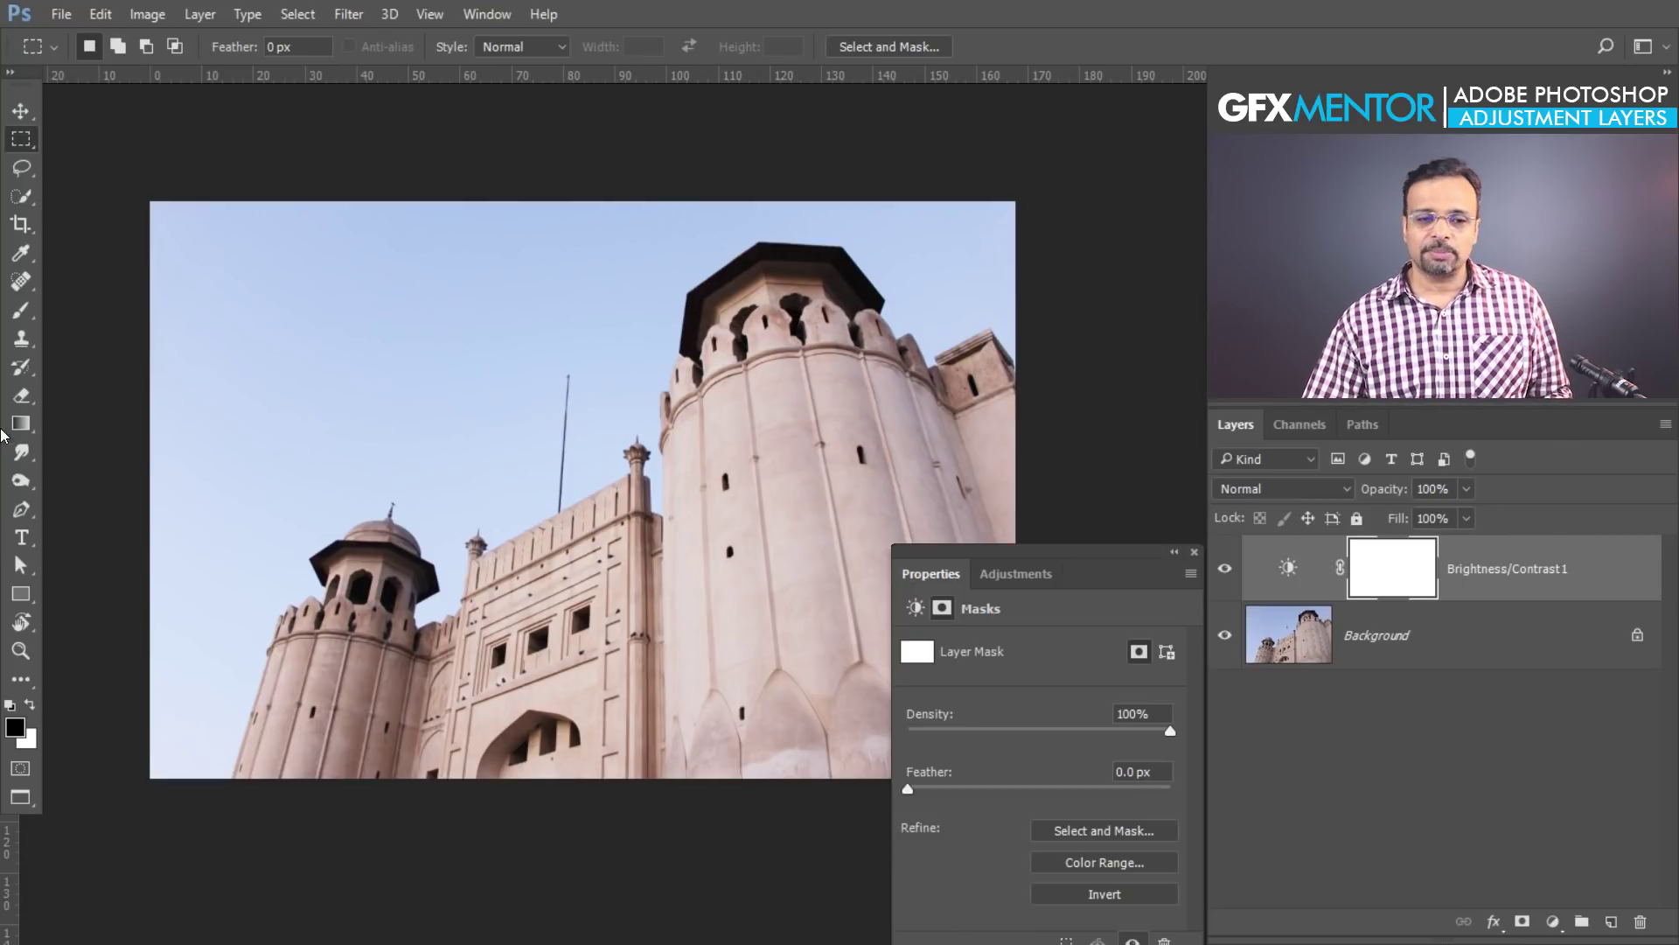
{"action": "left_click", "coordinate": [27, 321]}
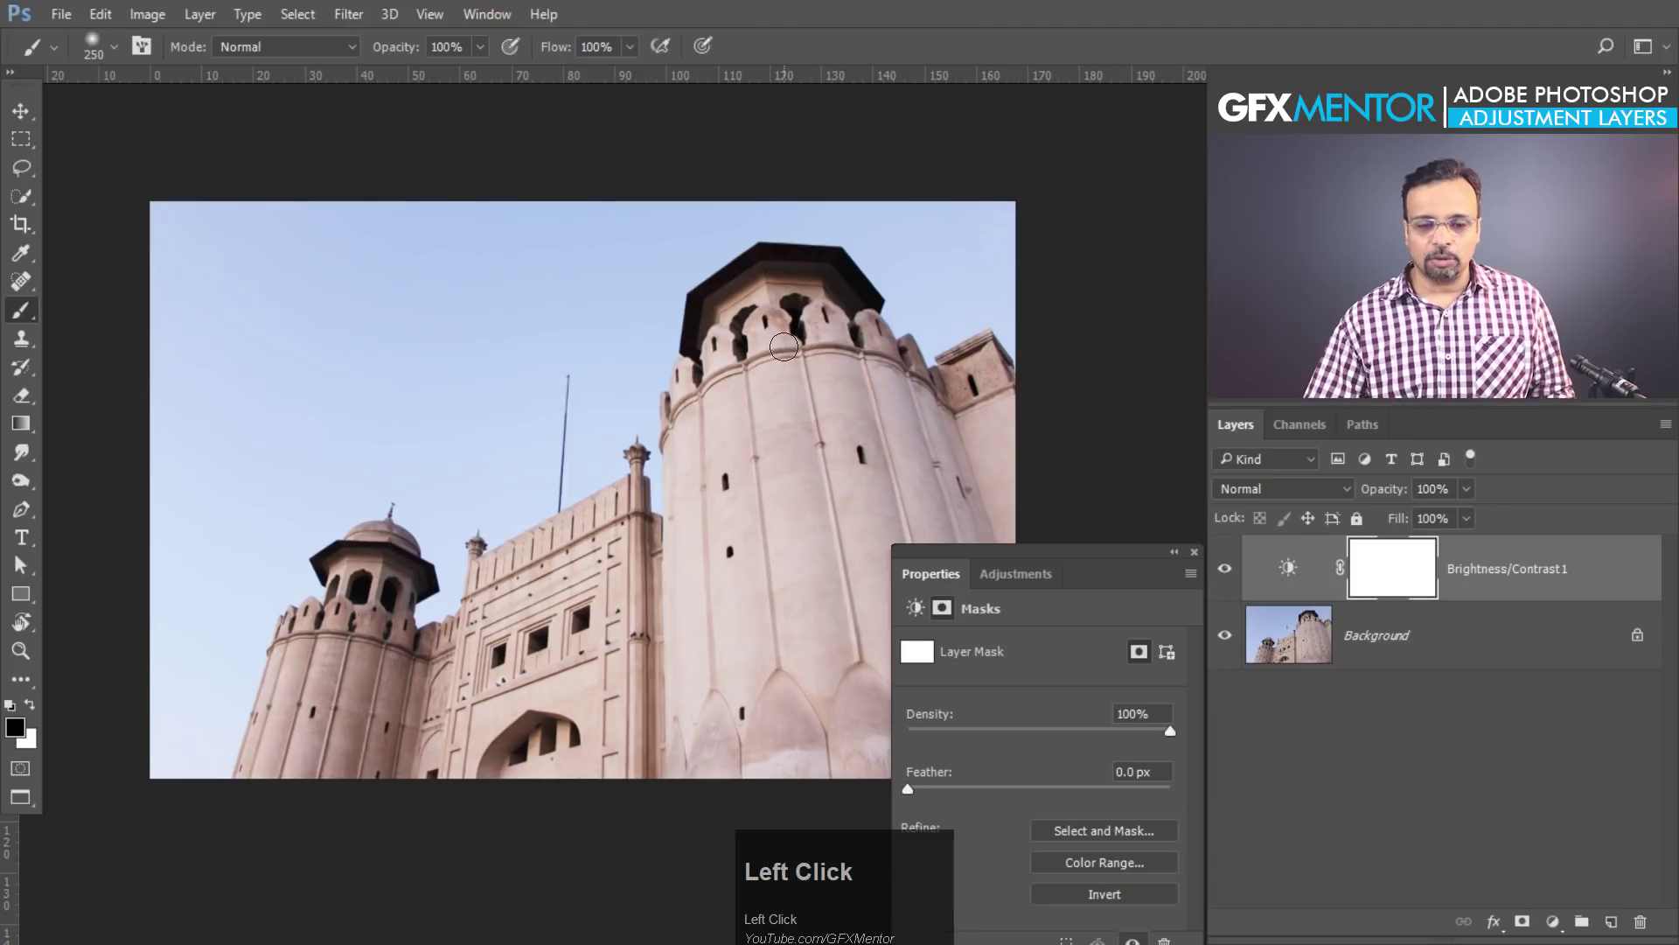
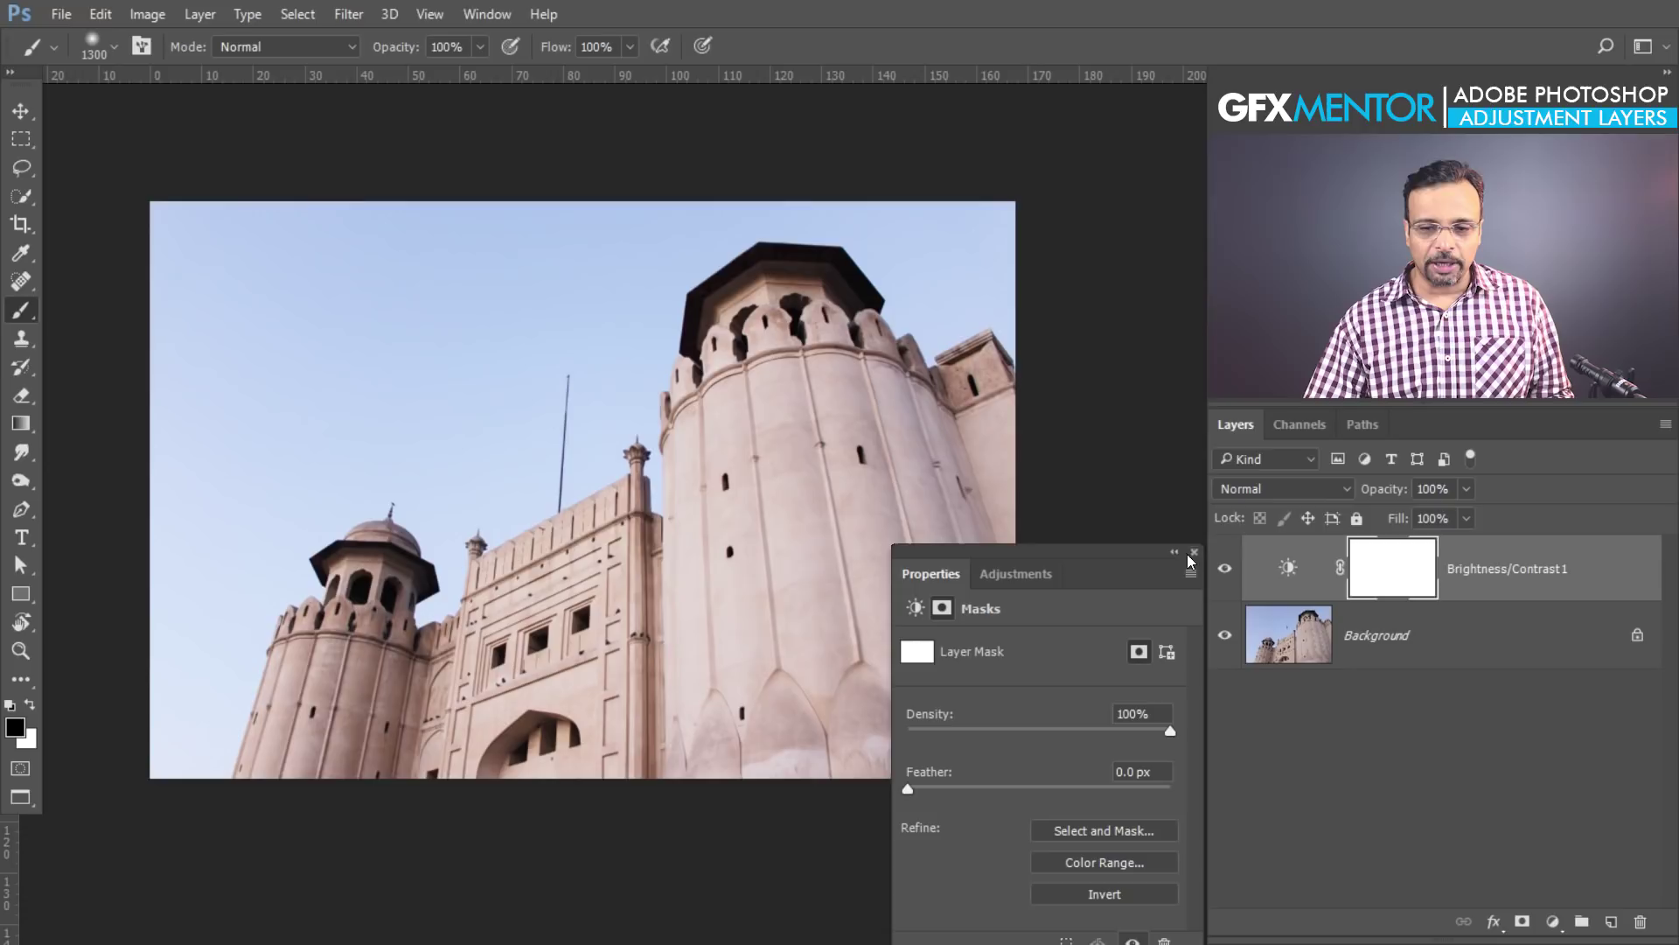
{"action": "left_click", "coordinate": [1202, 563]}
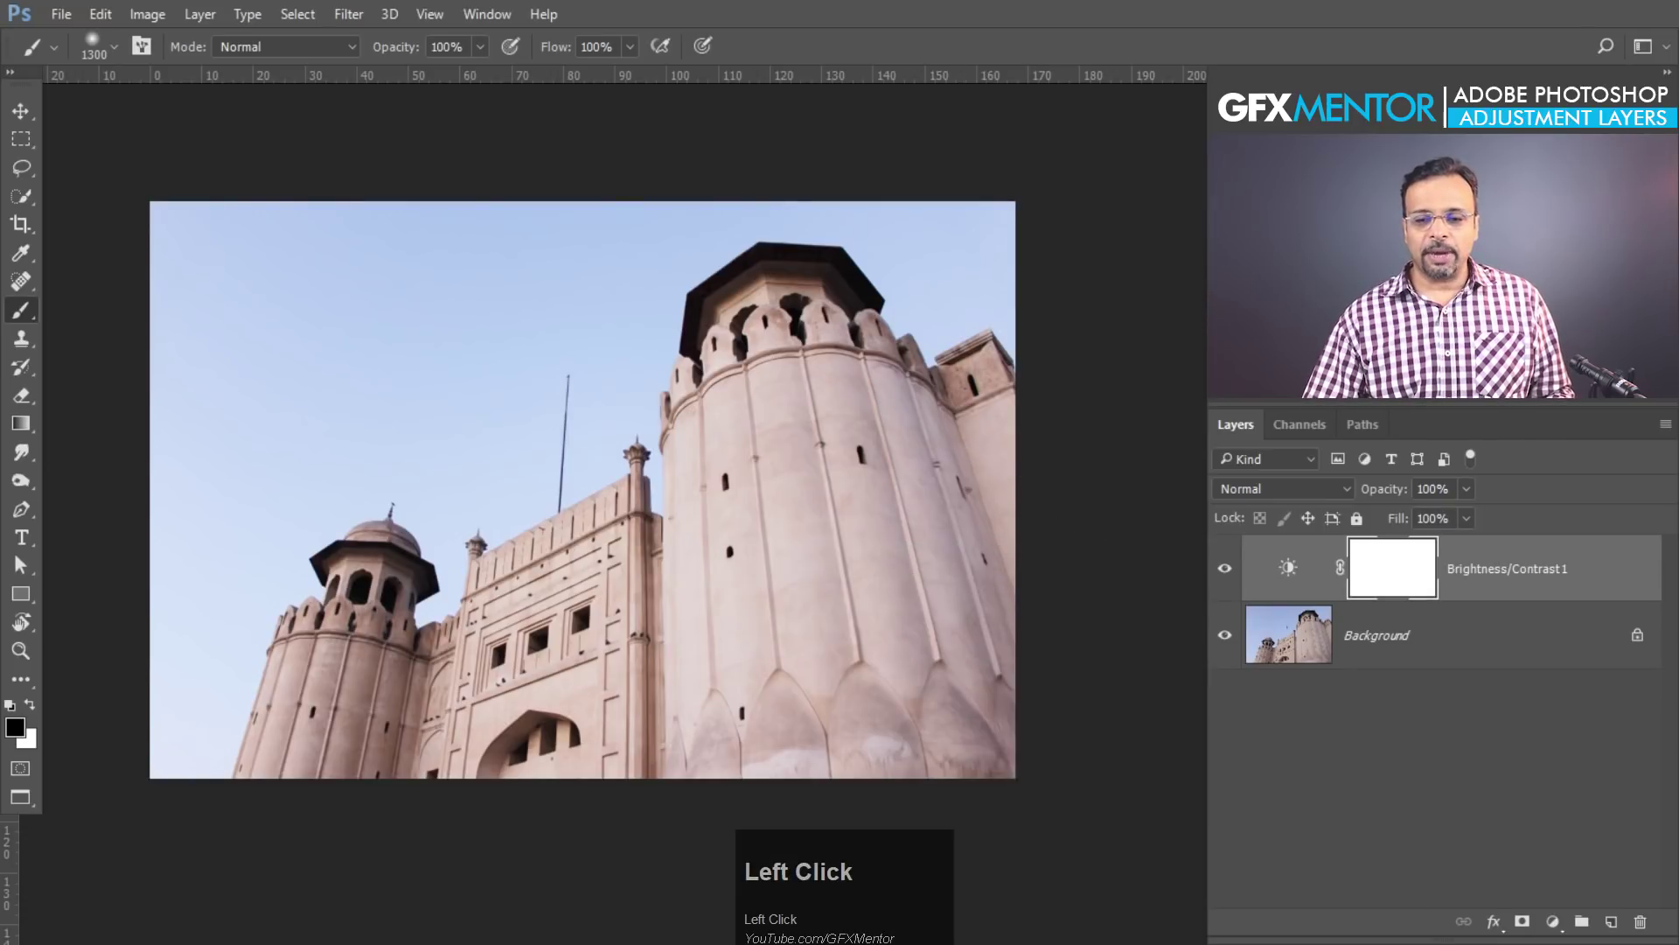
Dismiss the adjustment list, then toggle Brightness/Contrast 1 off and back on to compare
{"action": "left_click", "coordinate": [1563, 926]}
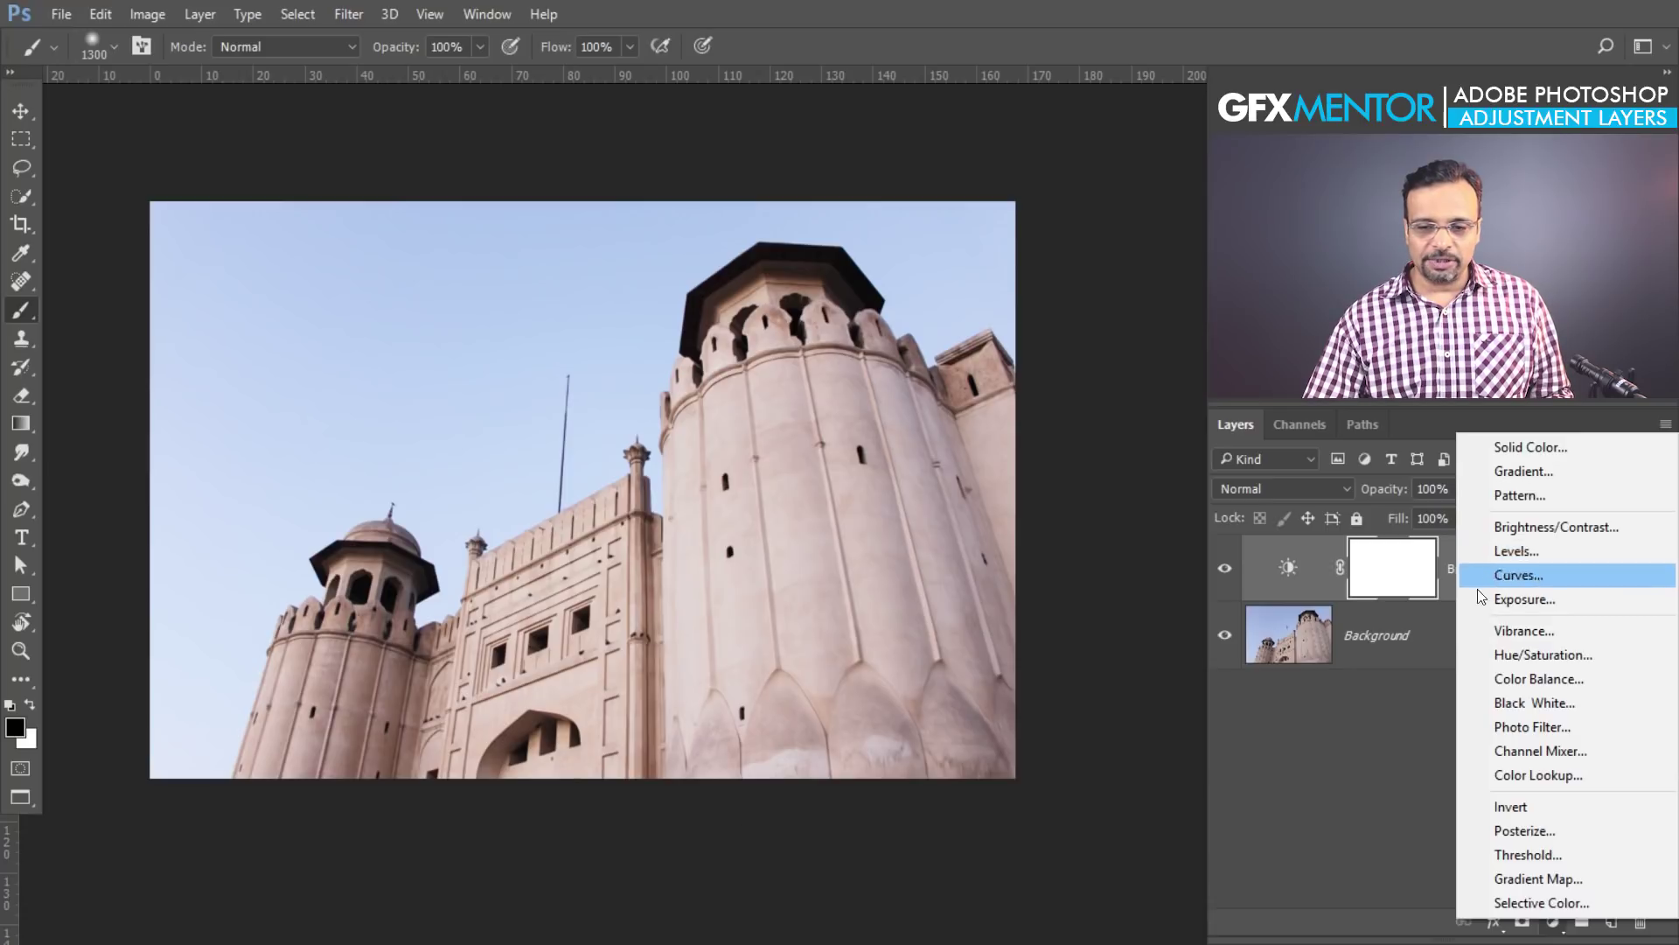
{"action": "left_click", "coordinate": [1318, 725]}
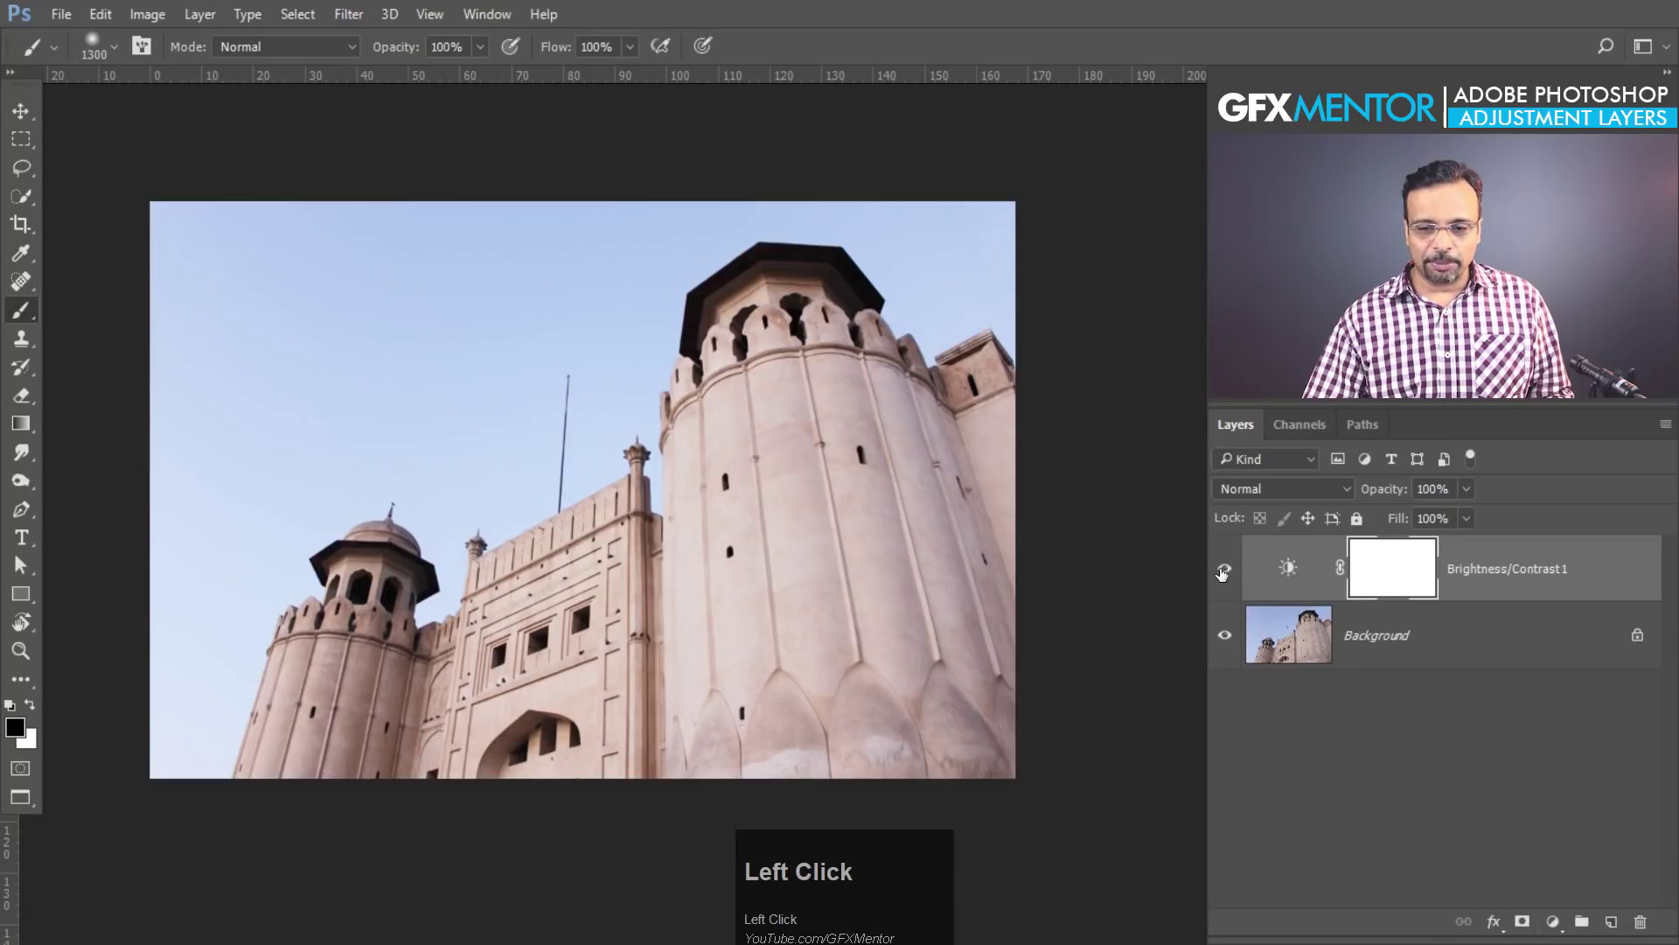
{"action": "left_click", "coordinate": [1226, 573]}
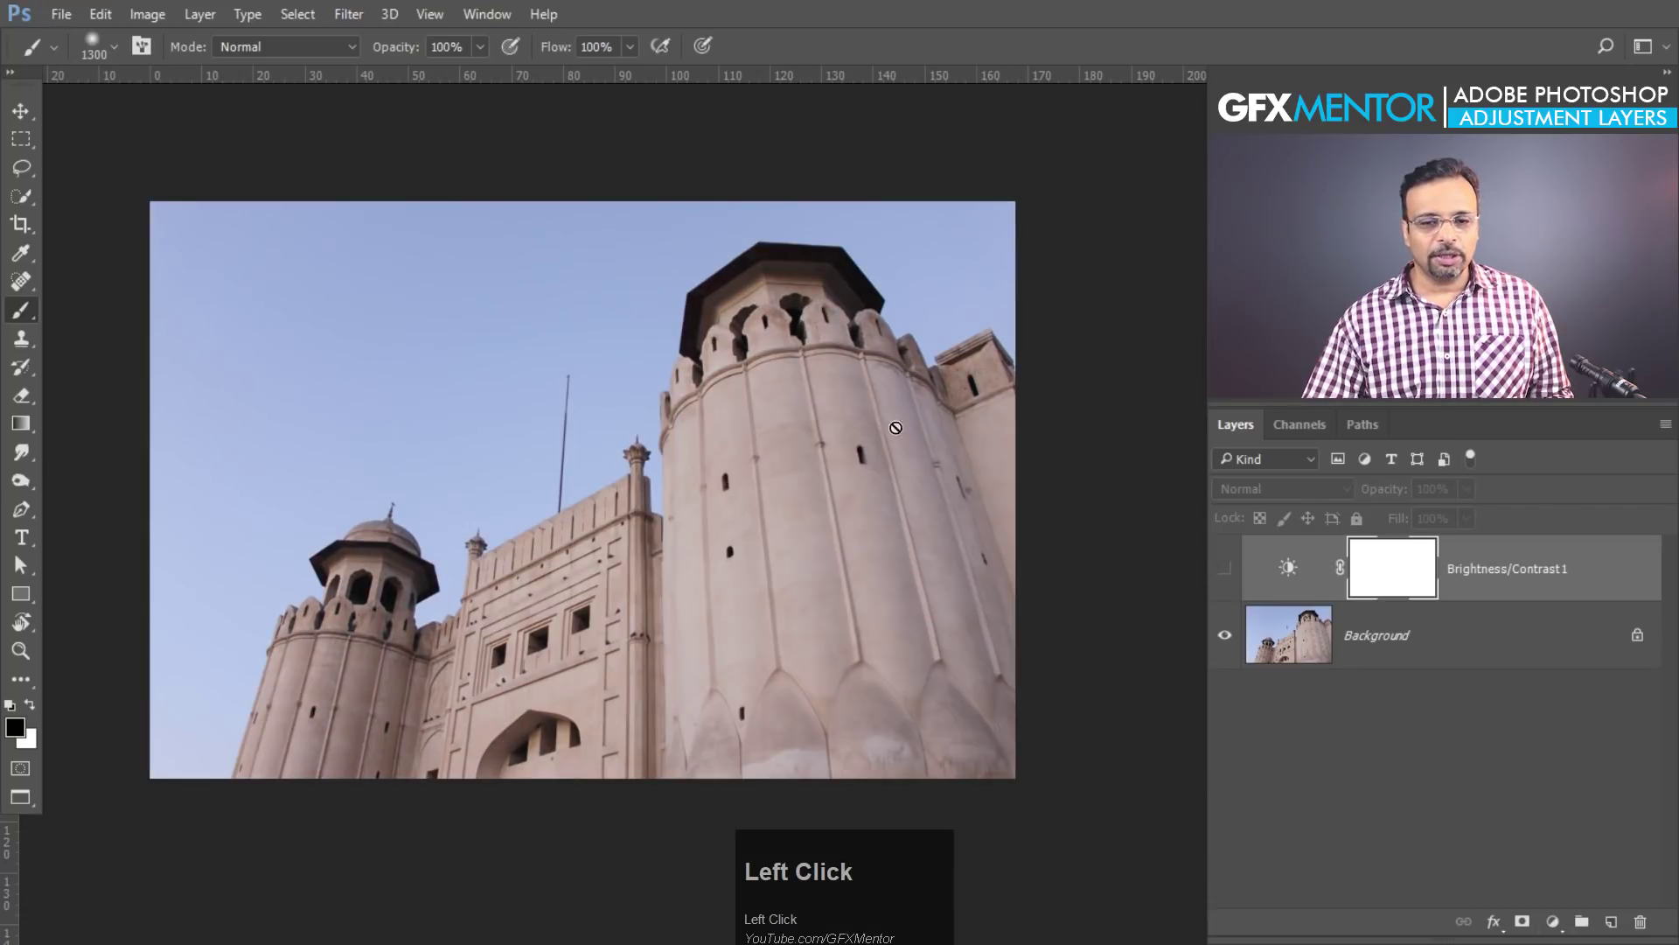
{"action": "left_click", "coordinate": [1231, 572]}
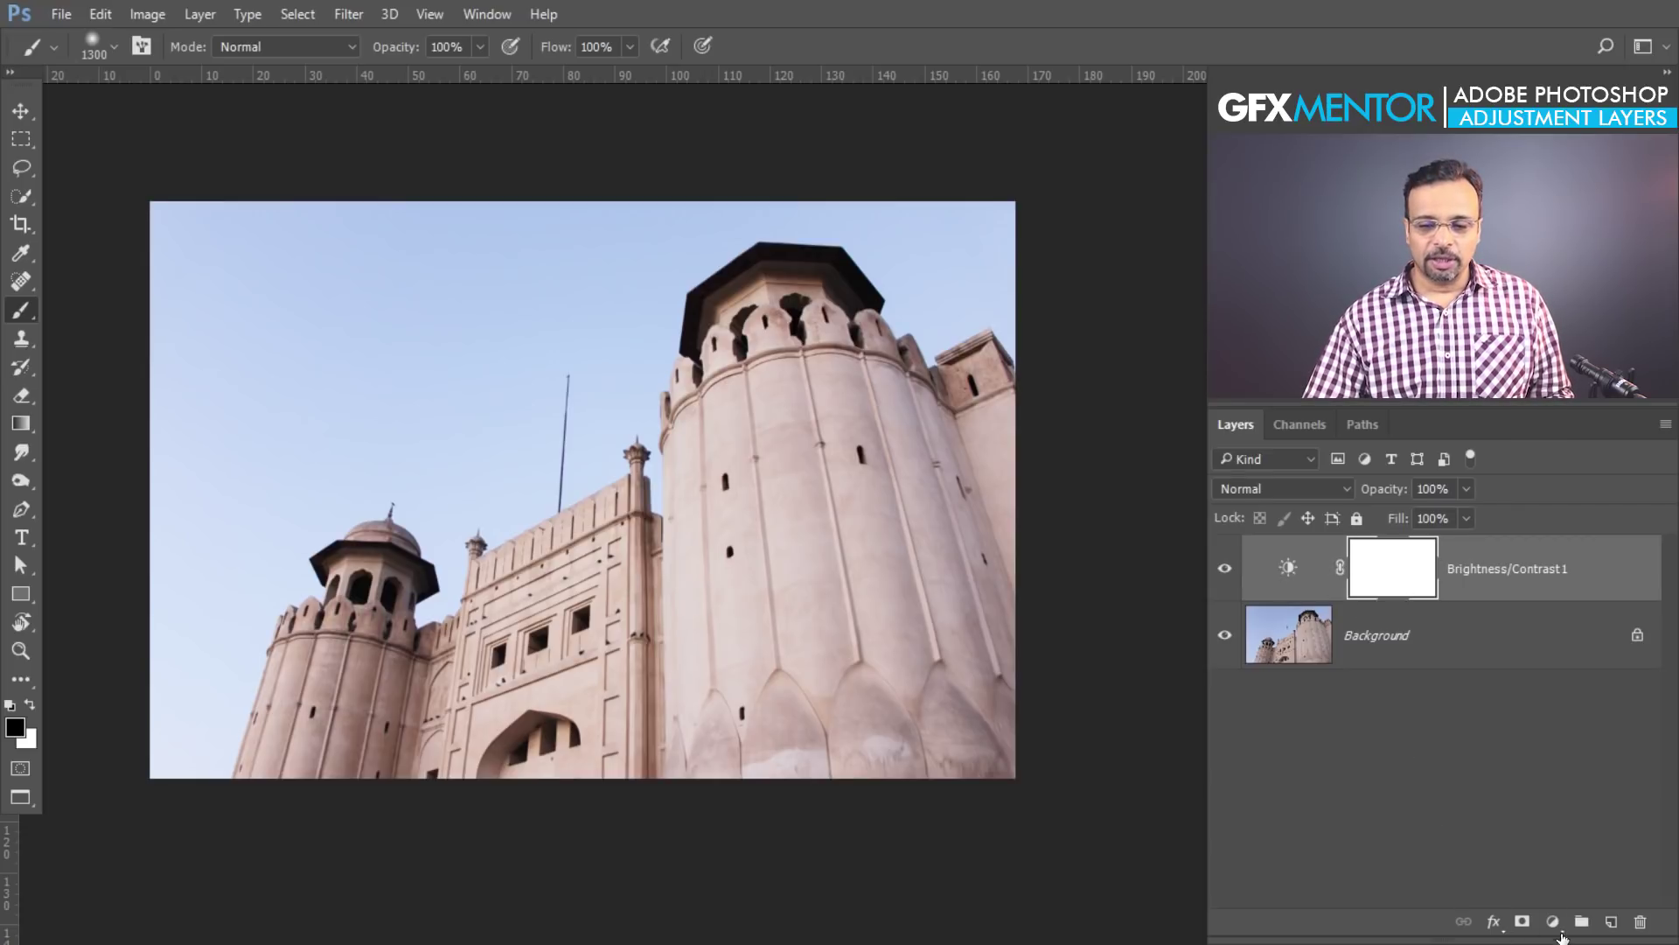
Add a Levels layer and shift its Red and another channel toward a pinkish-purple tint
{"action": "left_click_drag", "start_coordinate": [1563, 931], "coordinate": [998, 452]}
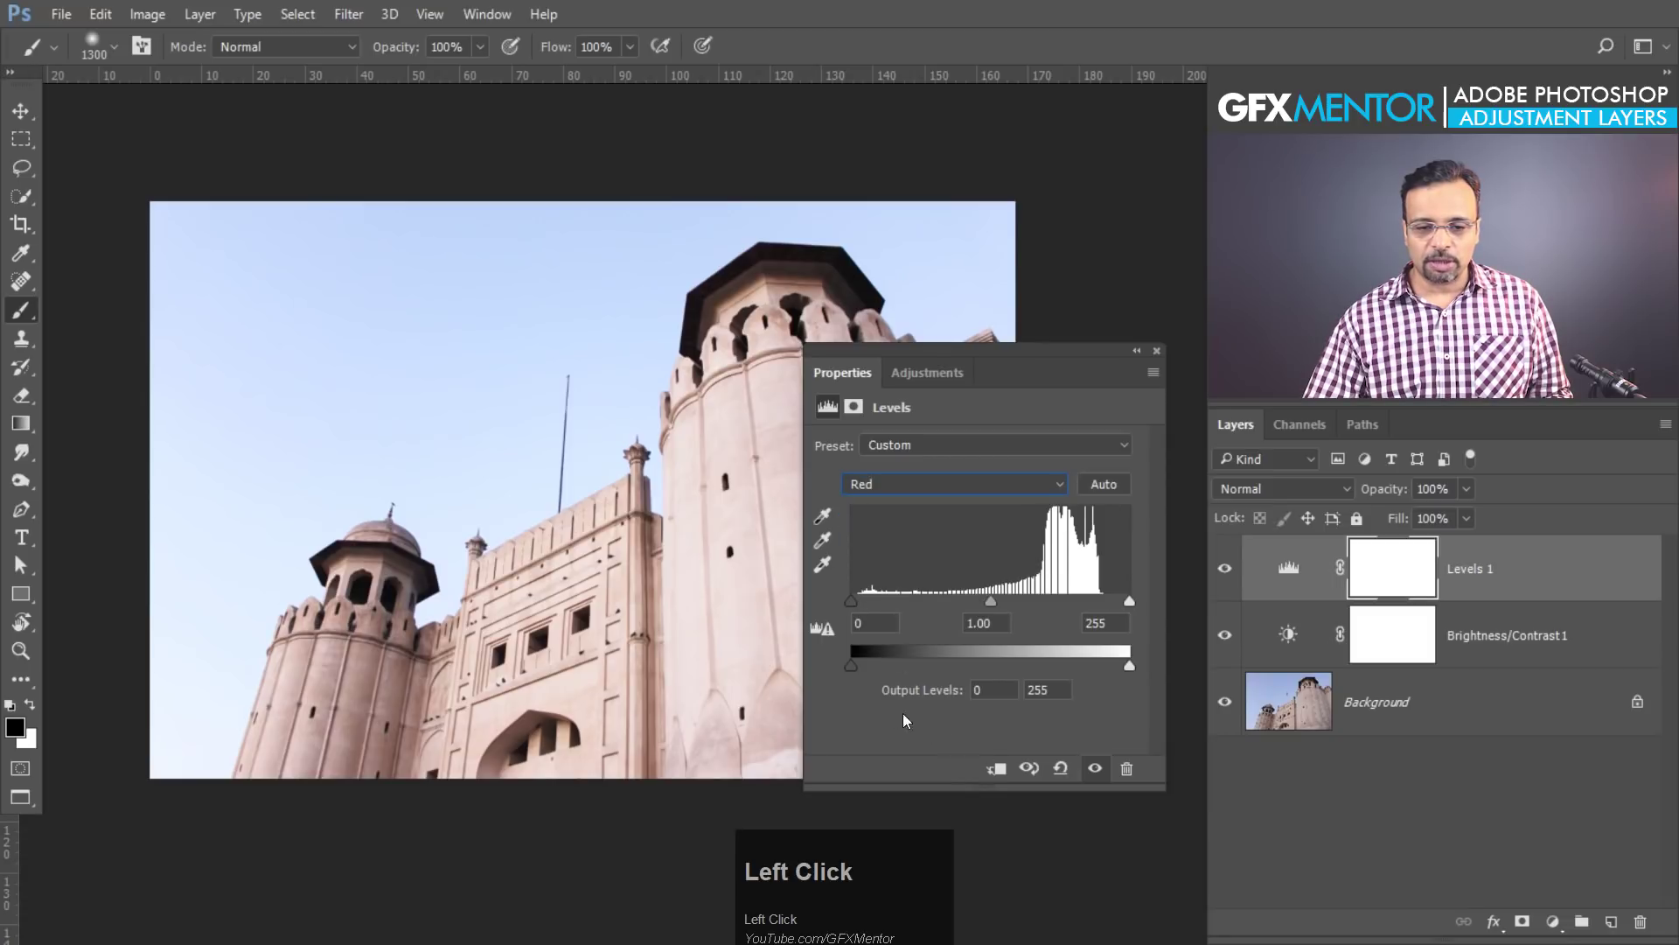
{"action": "left_click_drag", "start_coordinate": [859, 670], "coordinate": [967, 279]}
{"action": "left_click_drag", "start_coordinate": [970, 284], "coordinate": [931, 524]}
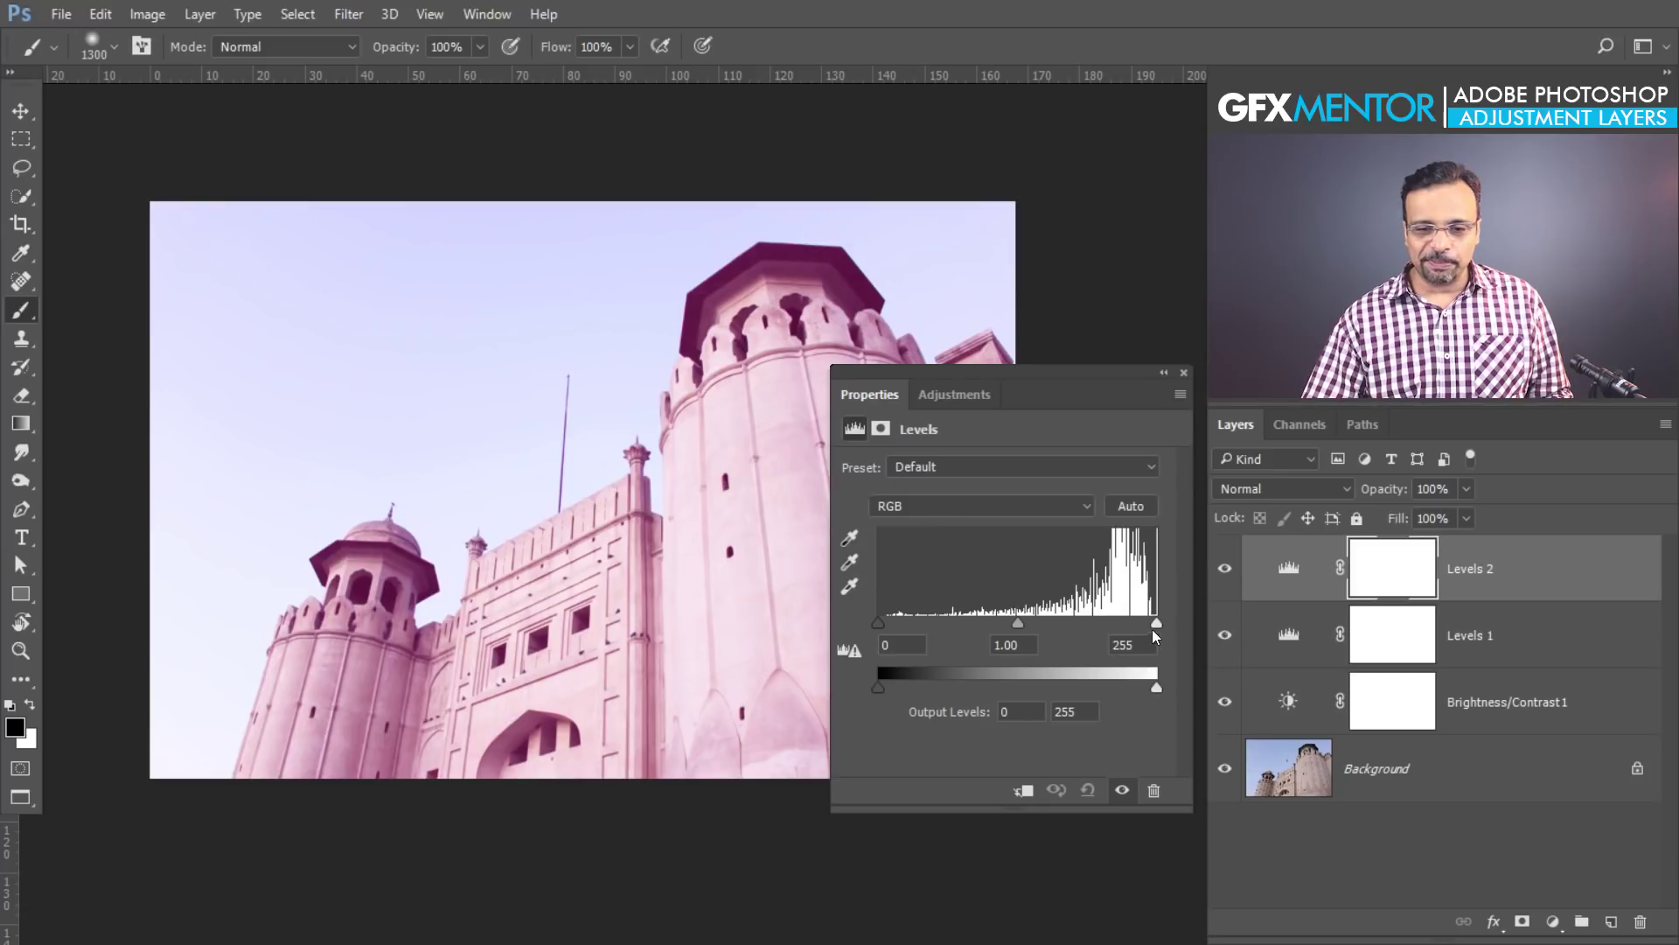
Add a second Levels layer lifting output blacks to 50 for a faded look
{"action": "left_click_drag", "start_coordinate": [1028, 631], "coordinate": [1192, 382]}
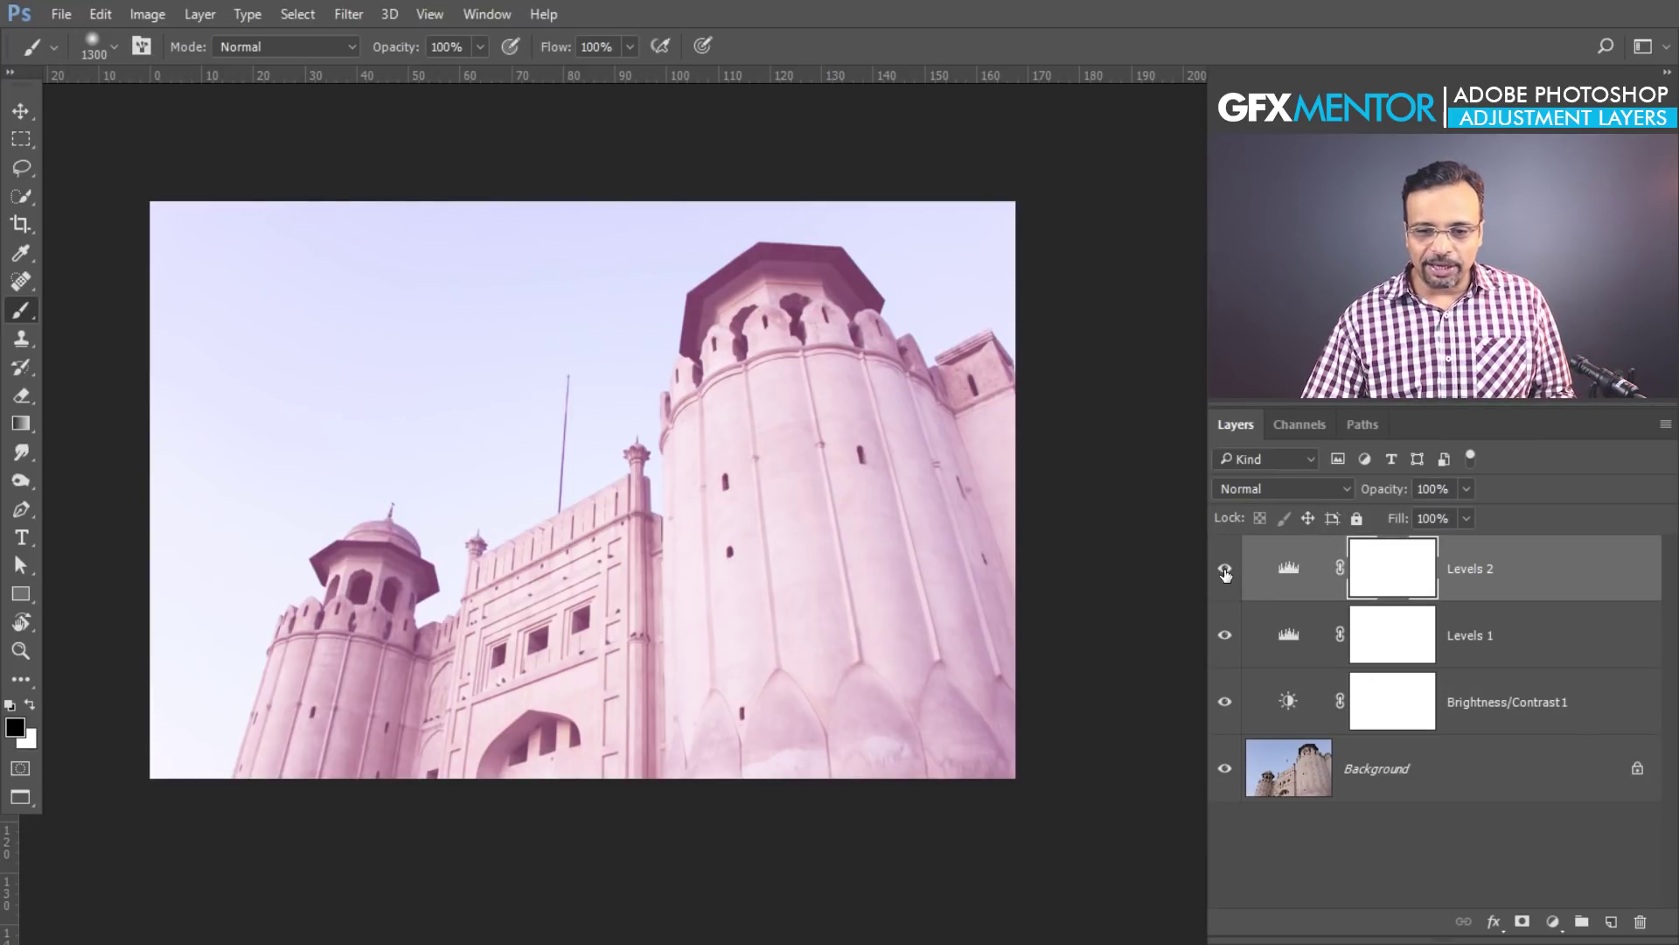
Solo the Background photo, then re-enable all three adjustment layers to compare
{"action": "left_click", "coordinate": [1229, 574]}
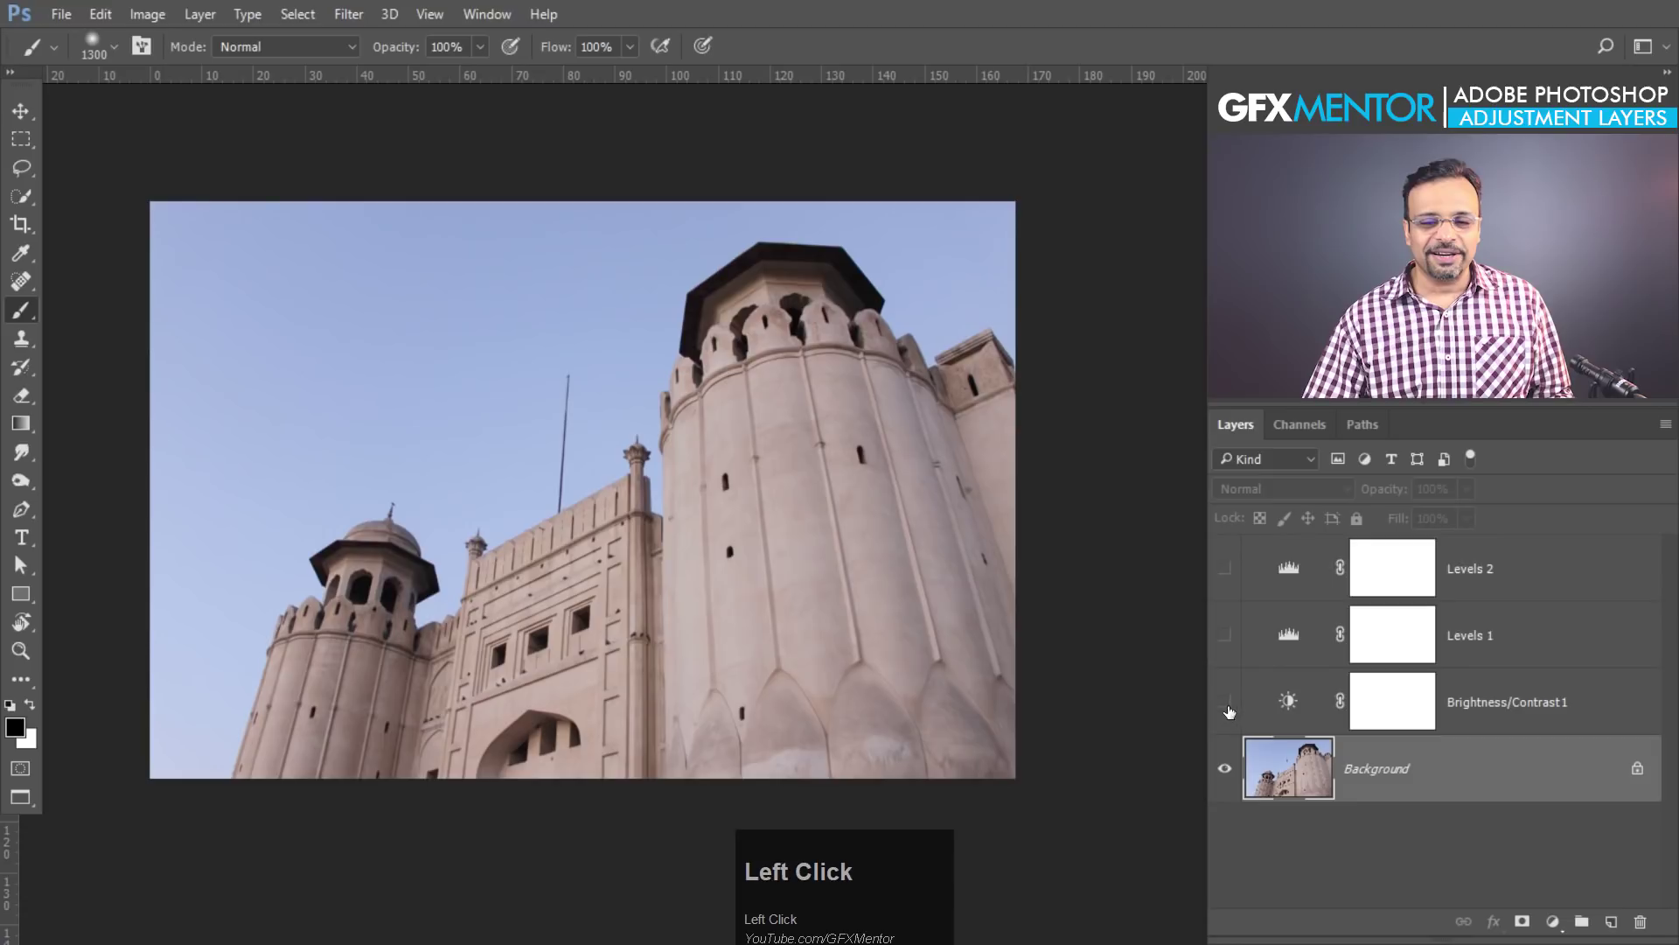
{"action": "left_click_drag", "start_coordinate": [1233, 699], "coordinate": [1557, 698]}
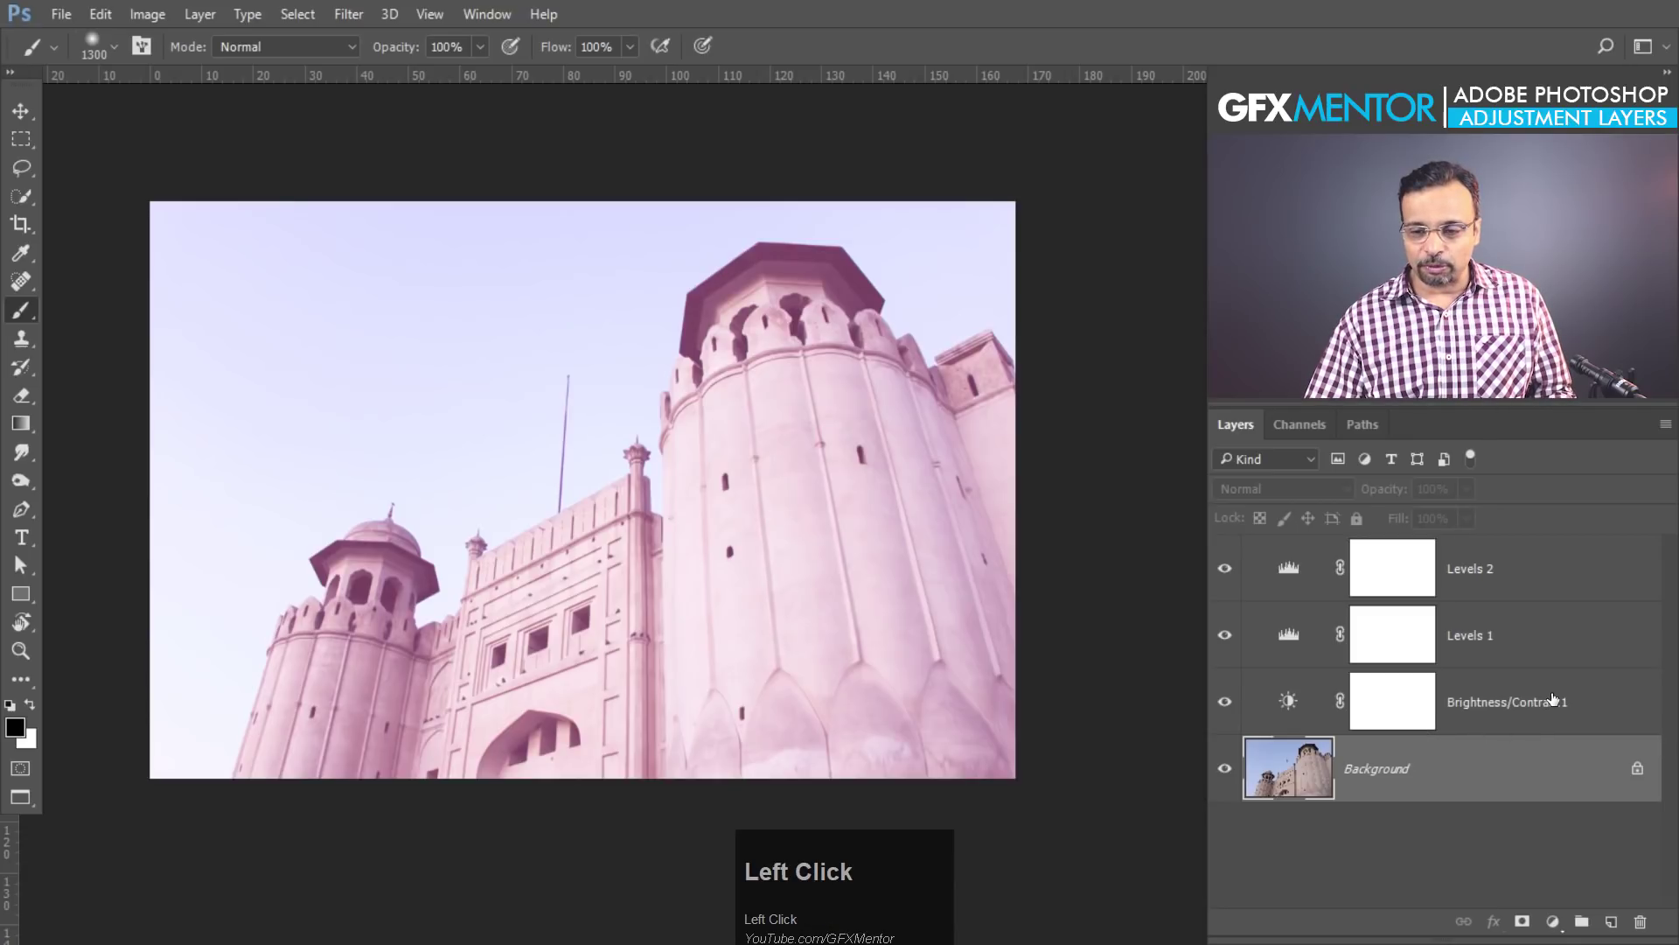
Marquee a rectangle across the photo's middle for a masked Levels layer, then revert to the tinted version
{"action": "left_click_drag", "start_coordinate": [1557, 565], "coordinate": [1191, 379]}
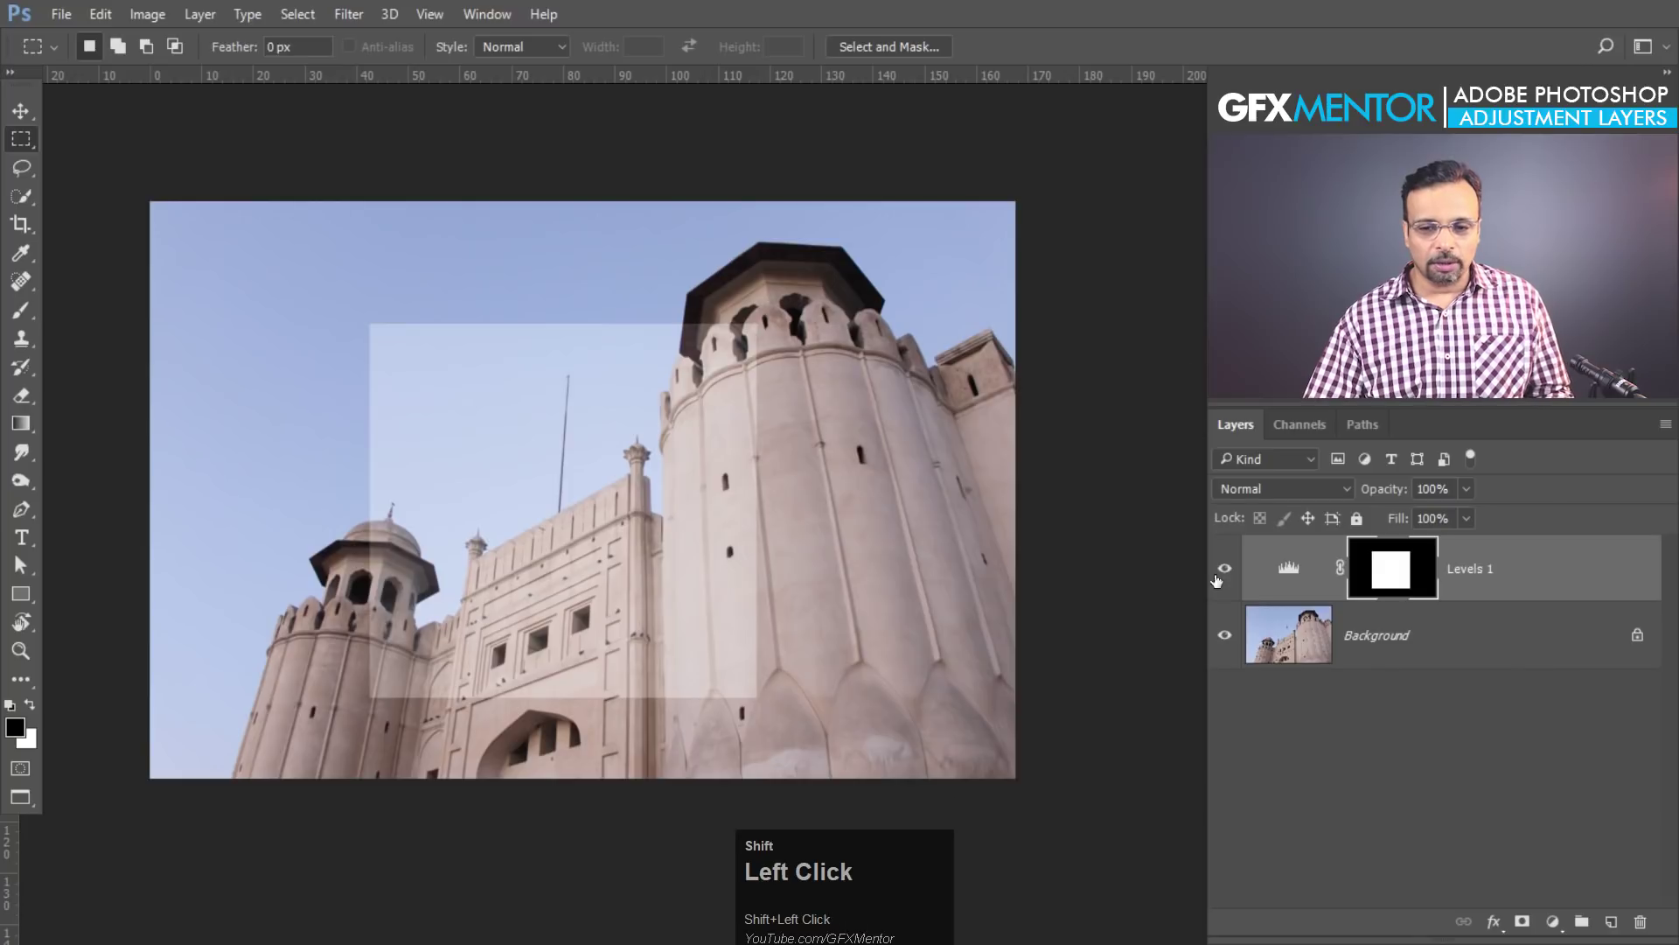
{"action": "key", "text": "ctrl+shift+alt+z"}
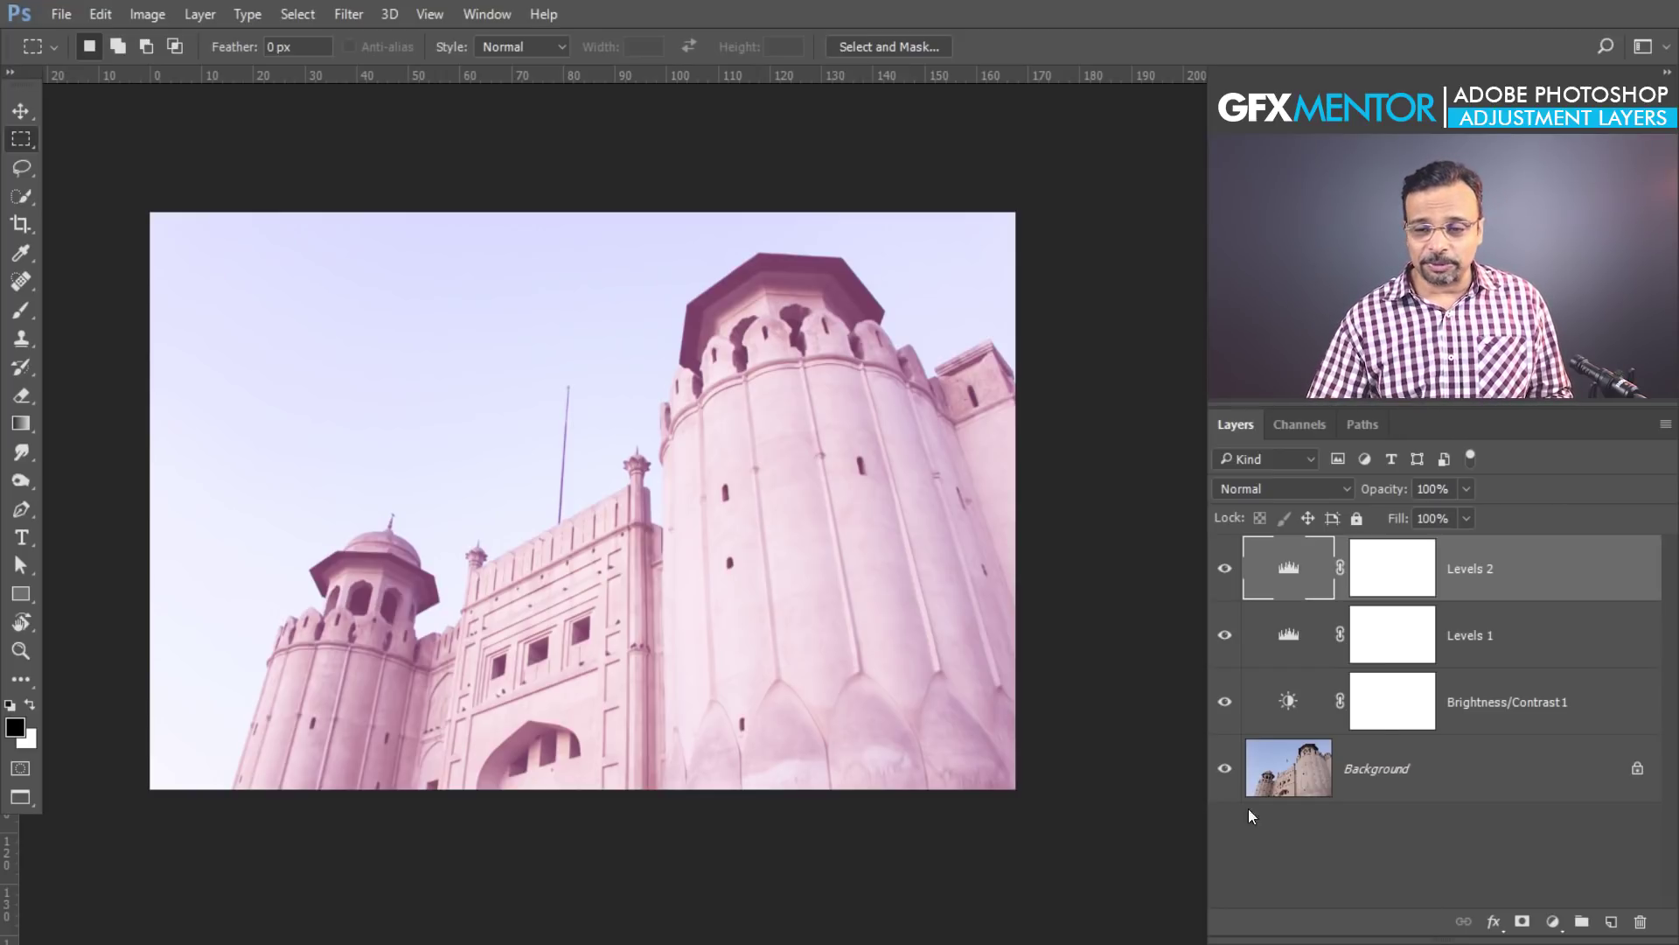
Hide Levels 2 and Brightness/Contrast 1, then bring up Levels 1's blending mode choices for Darken
{"action": "left_click_drag", "start_coordinate": [1472, 491], "coordinate": [1233, 699]}
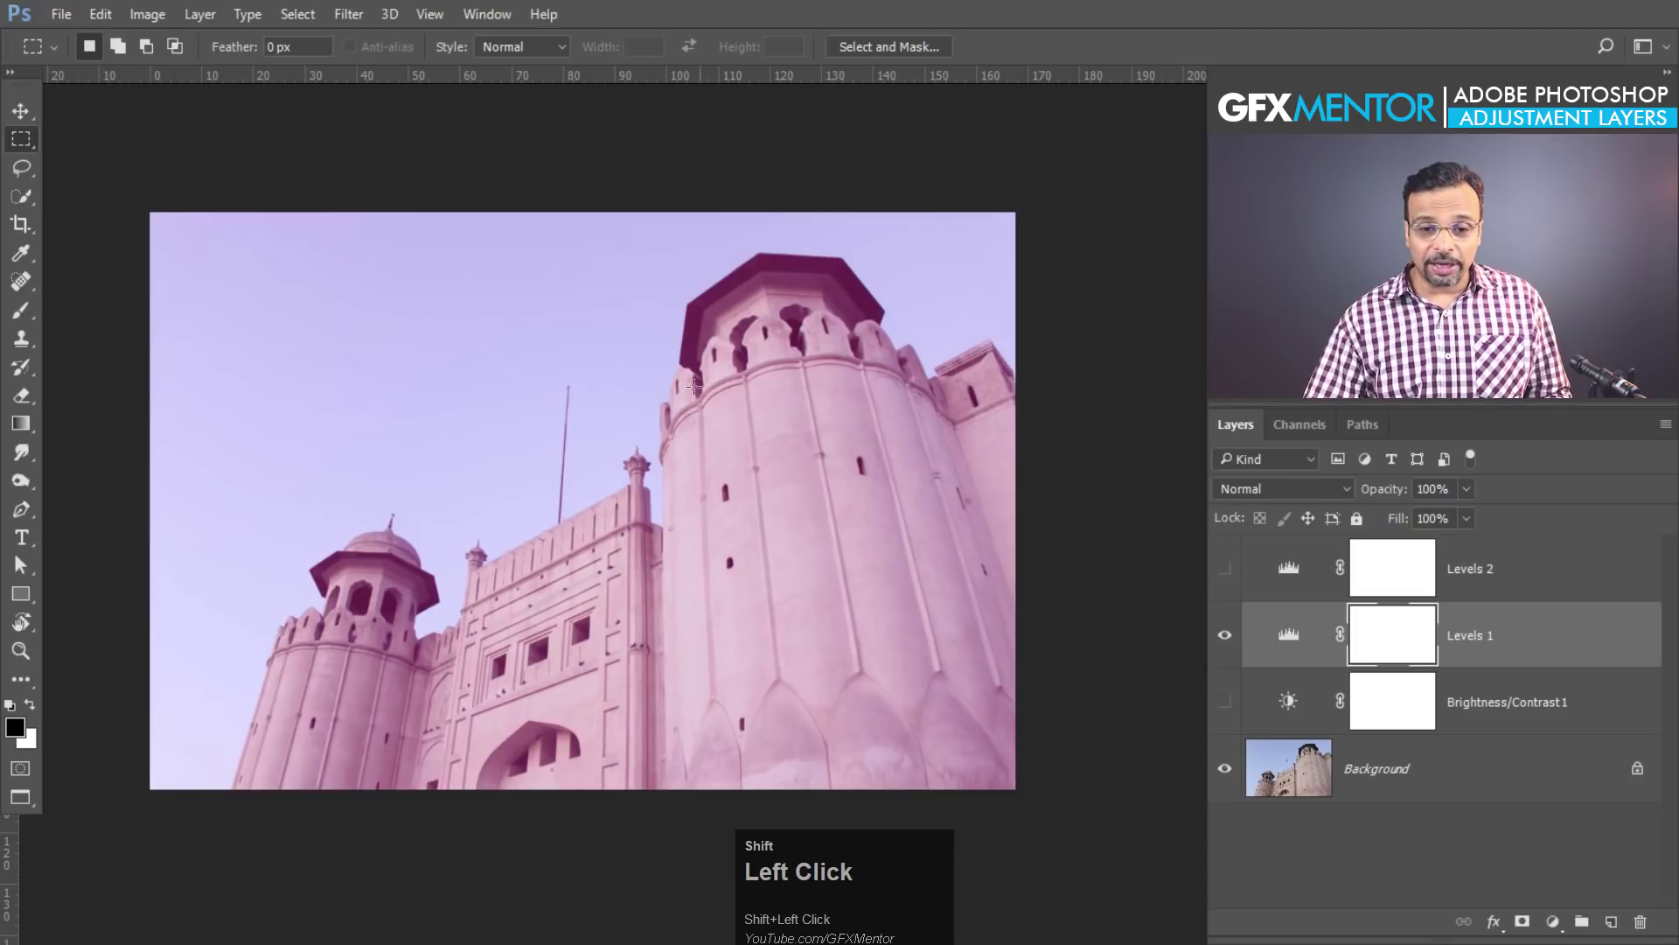
{"action": "left_click_drag", "start_coordinate": [1471, 493], "coordinate": [1308, 498]}
{"action": "left_click", "coordinate": [1309, 498]}
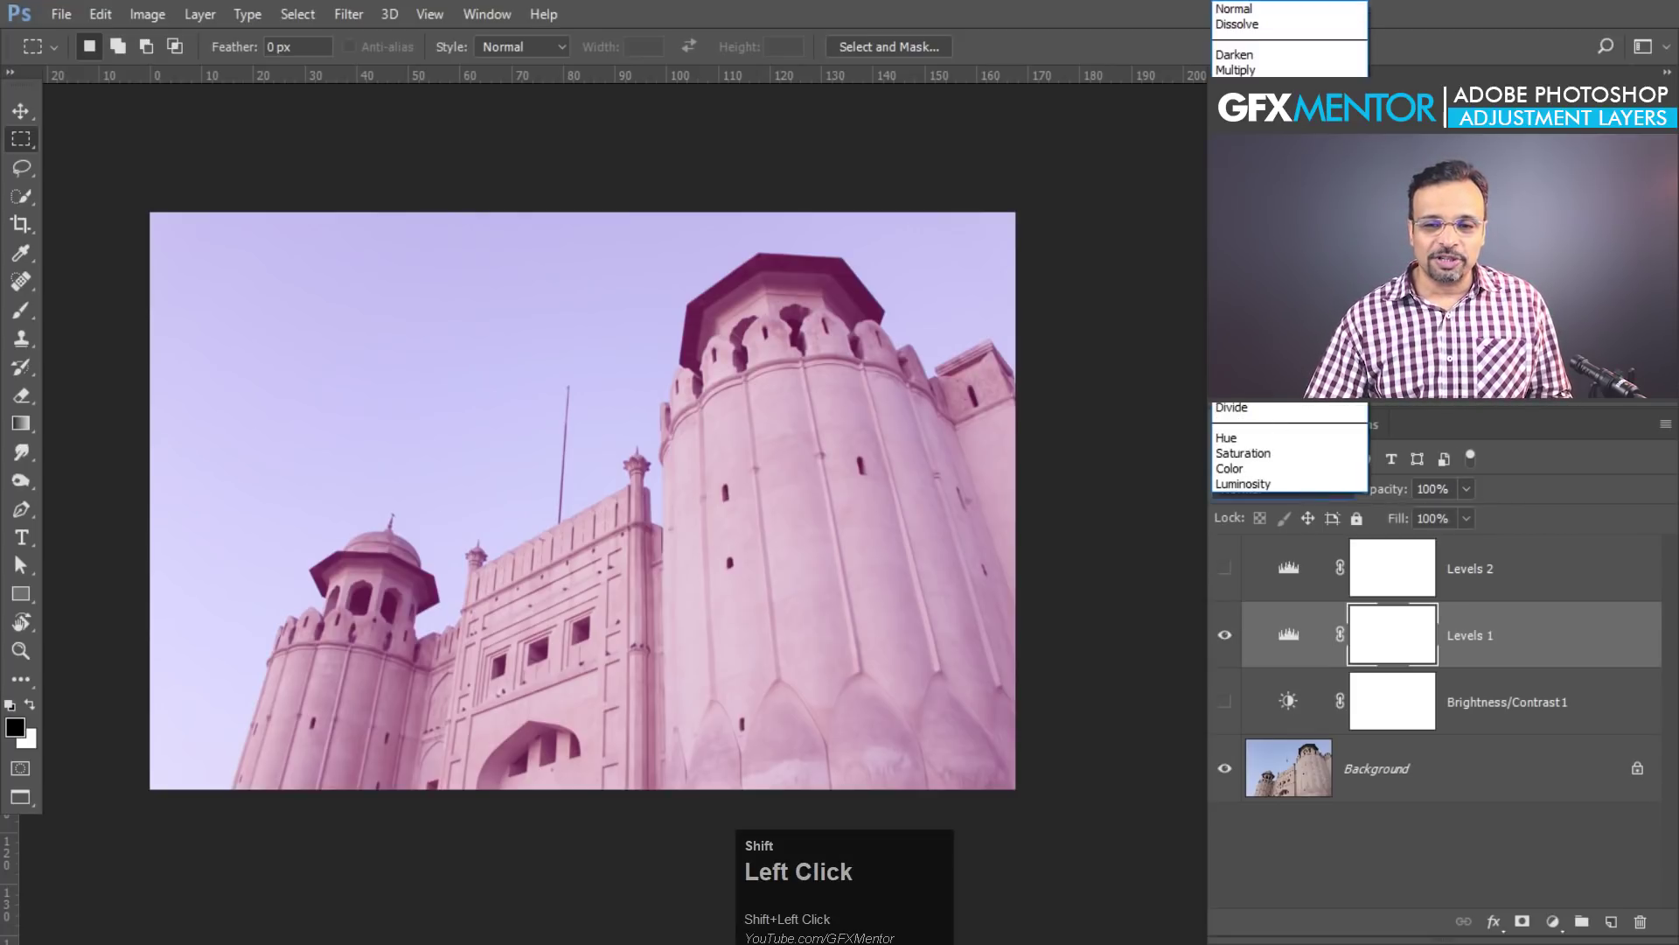